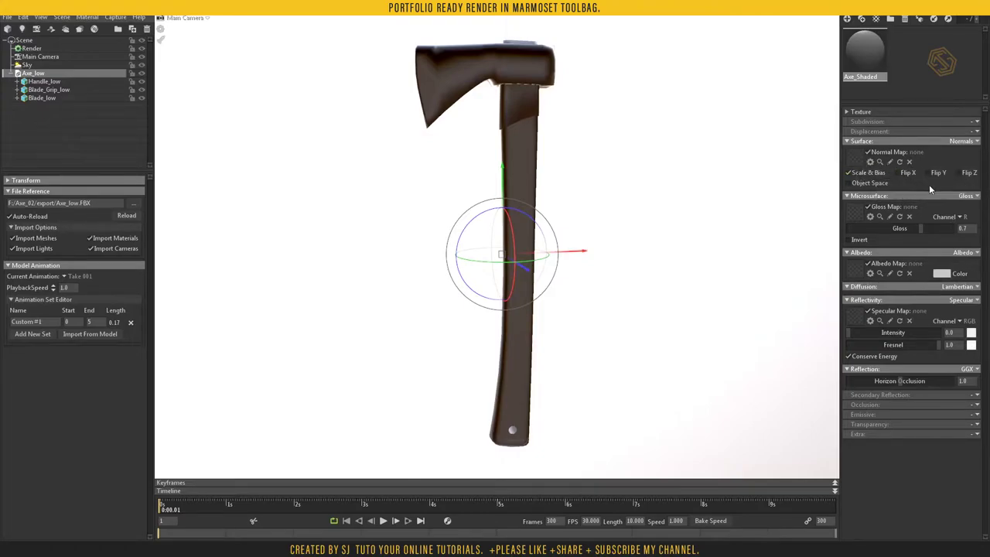
Step: Flip the normal map's Y channel and invert the gloss map as roughness
{"action": "left_click", "coordinate": [931, 179]}
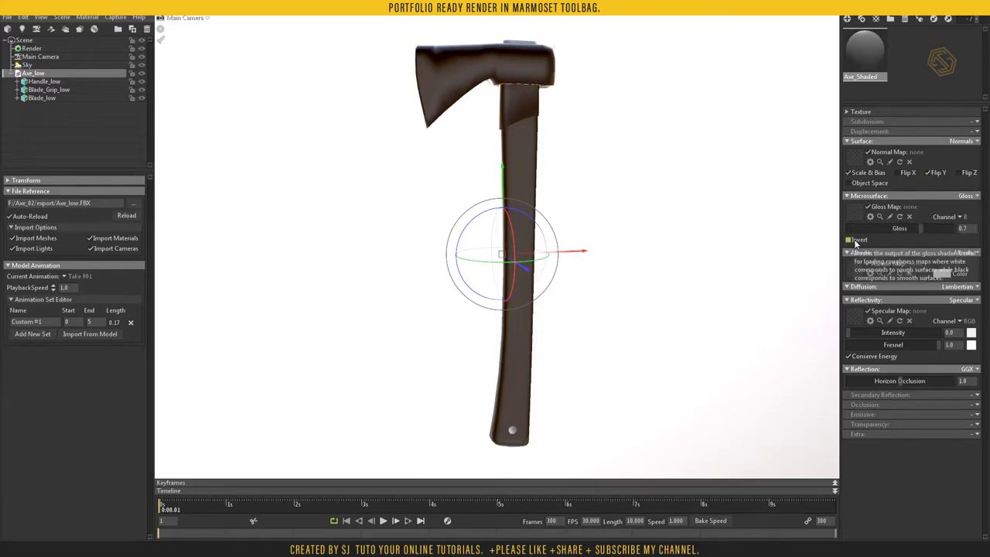
{"action": "left_click", "coordinate": [858, 243]}
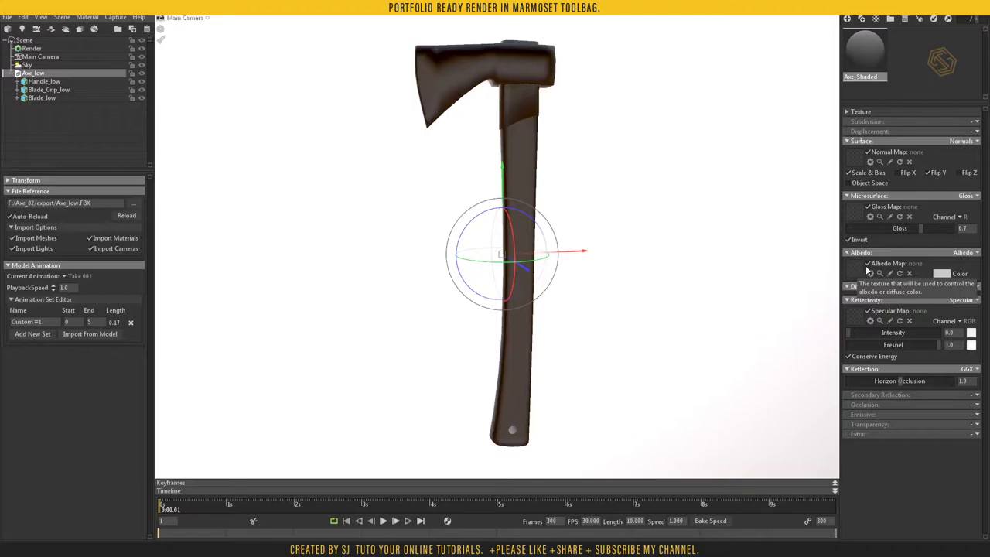
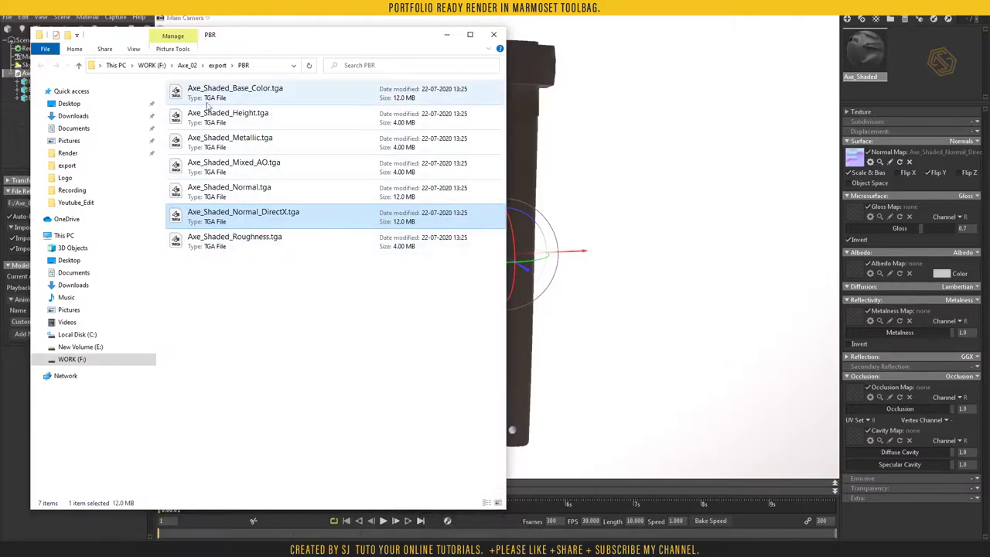
Step: Assign base color, roughness, metallic and mixed AO TGAs to albedo, gloss, metalness and occlusion, then close Explorer
{"action": "left_click", "coordinate": [259, 126]}
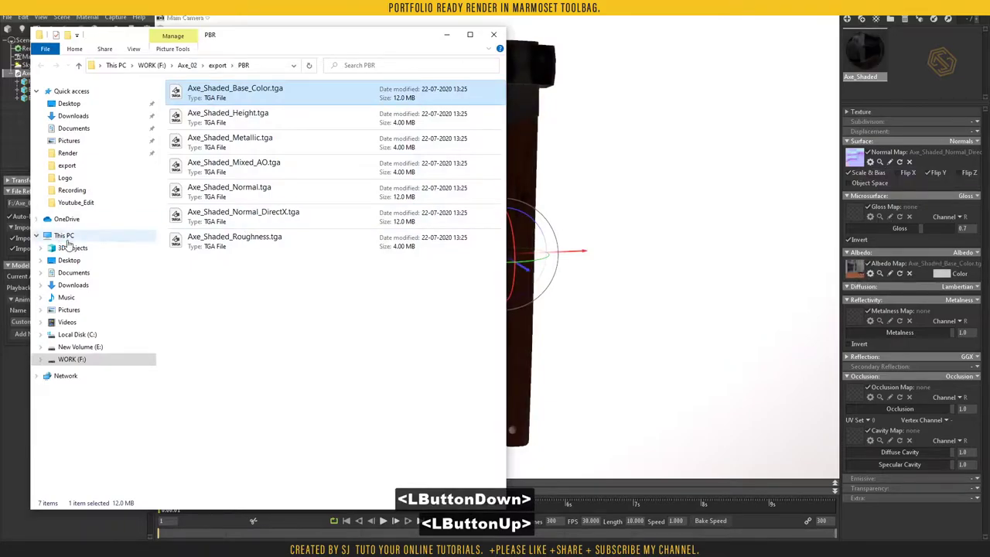
{"action": "left_click", "coordinate": [380, 273]}
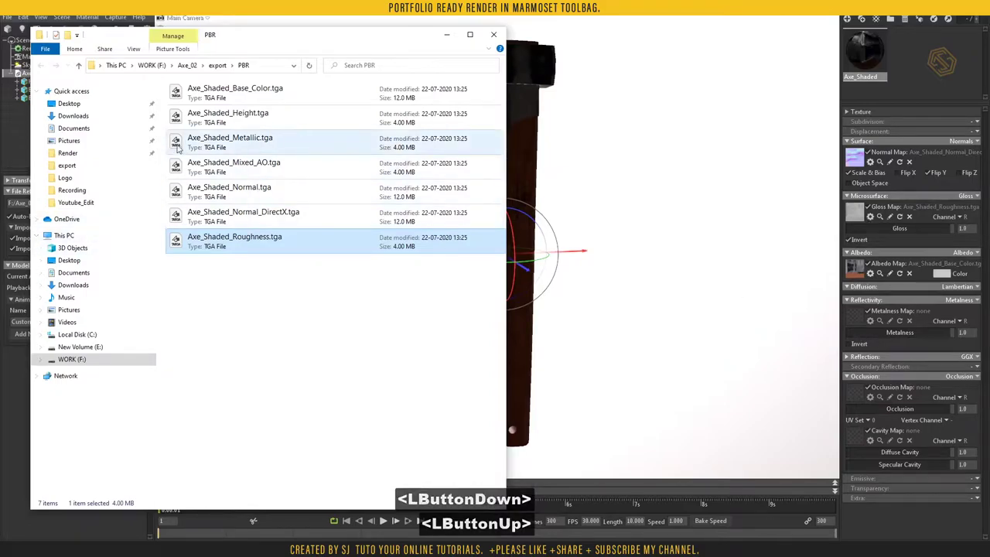
{"action": "left_click", "coordinate": [407, 258]}
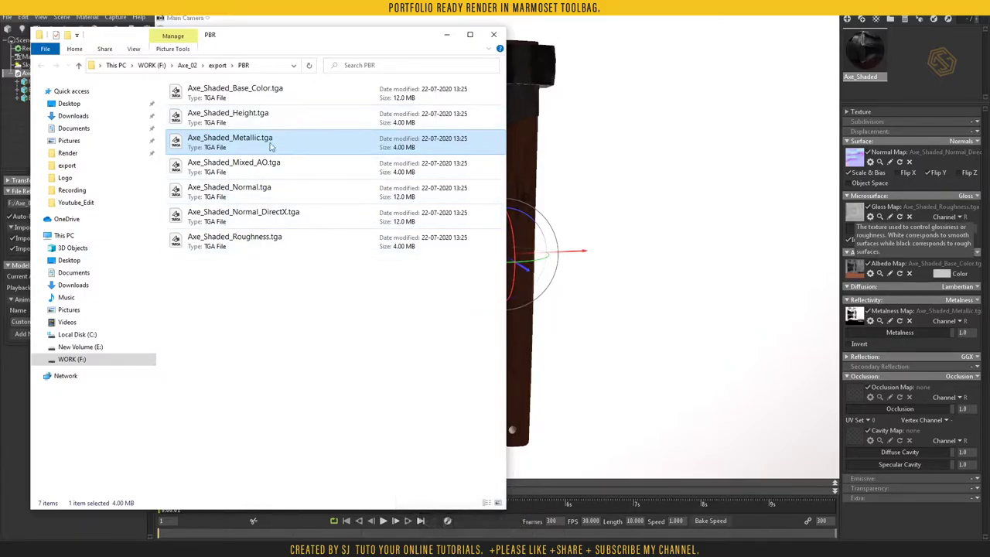
{"action": "left_click", "coordinate": [182, 172]}
{"action": "left_click", "coordinate": [519, 279]}
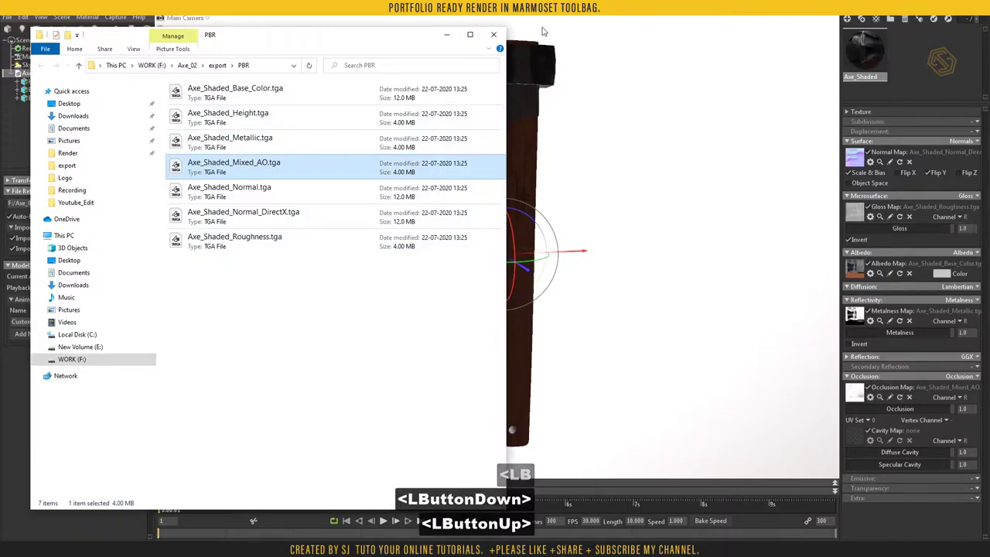
{"action": "left_click", "coordinate": [450, 38]}
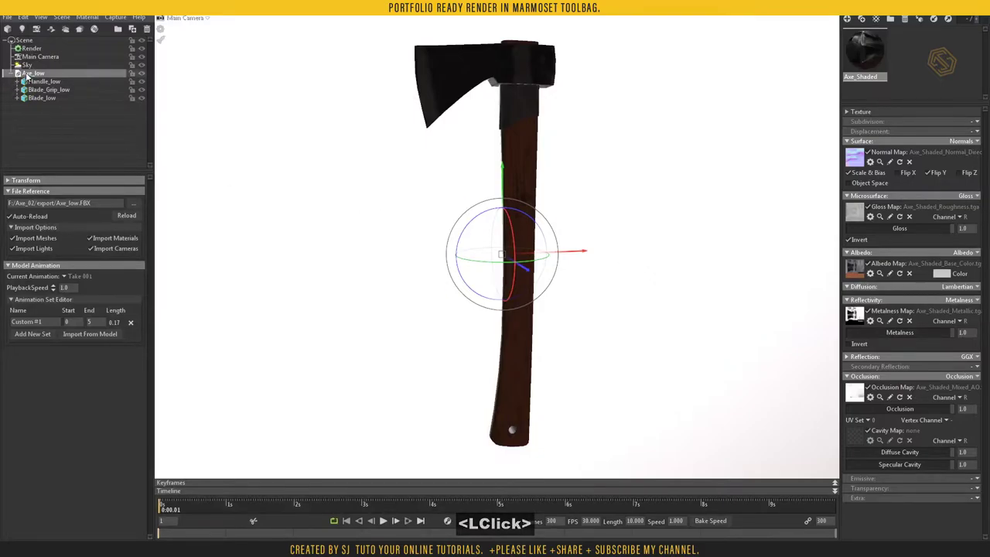
Step: Select the Sky and apply a different preset from the Sky Browser at brightness 1.0
{"action": "left_click", "coordinate": [34, 69]}
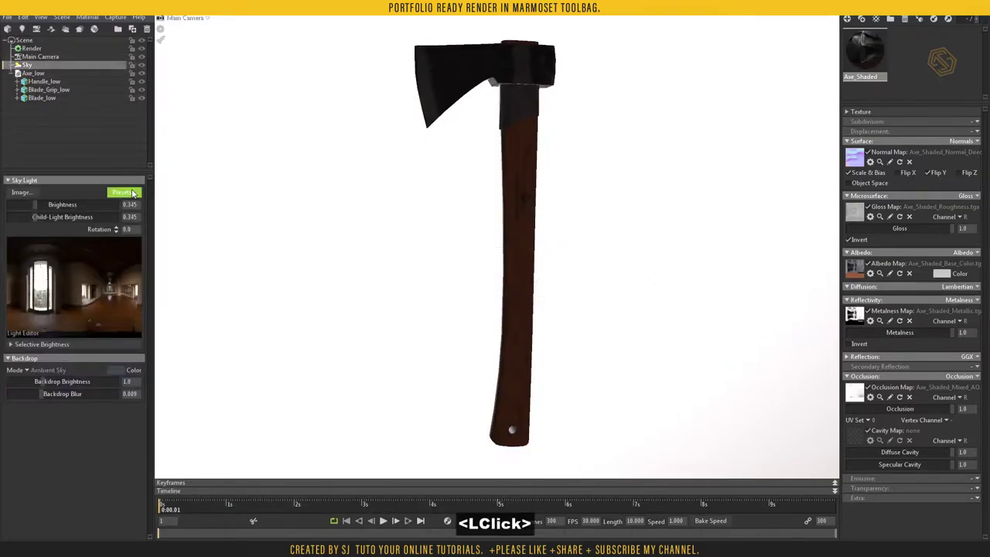
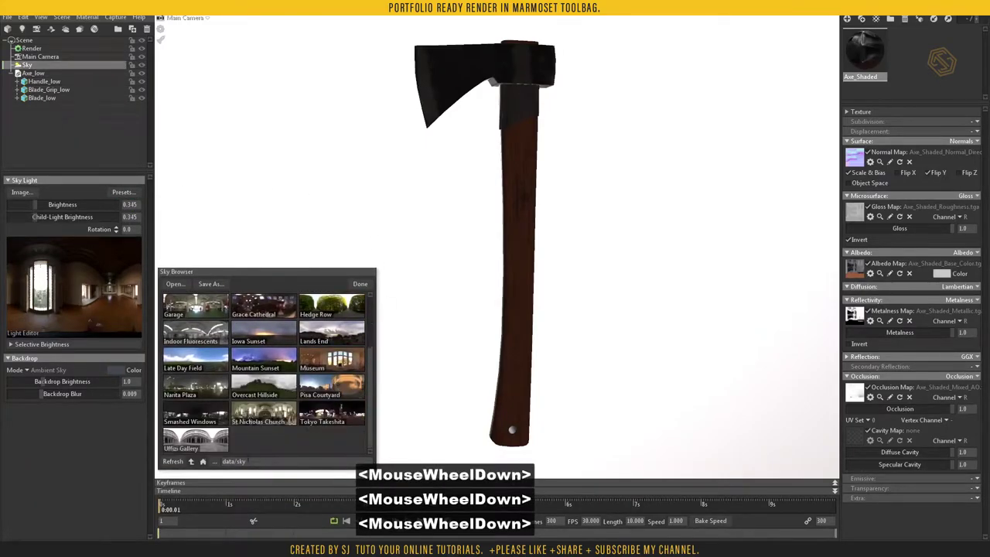
{"action": "left_click", "coordinate": [211, 443]}
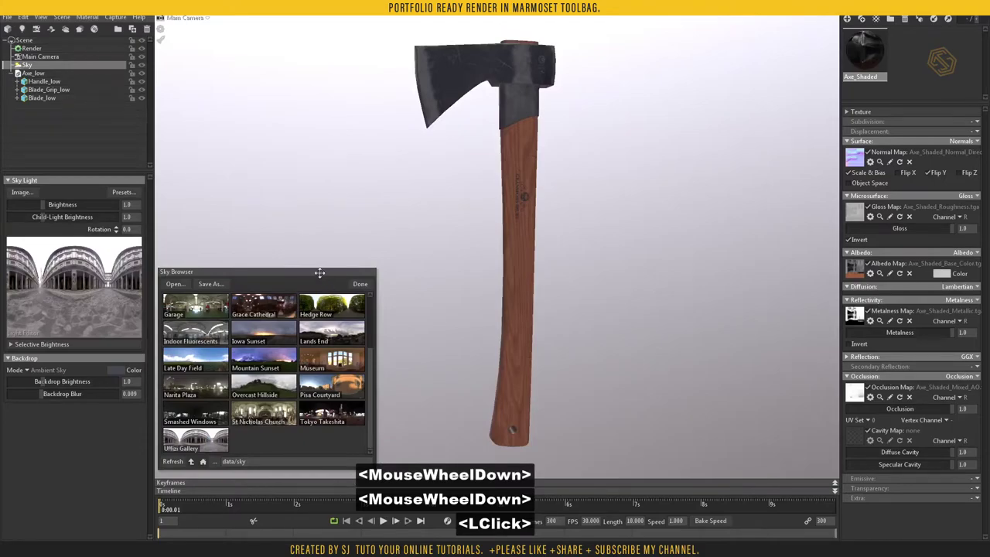
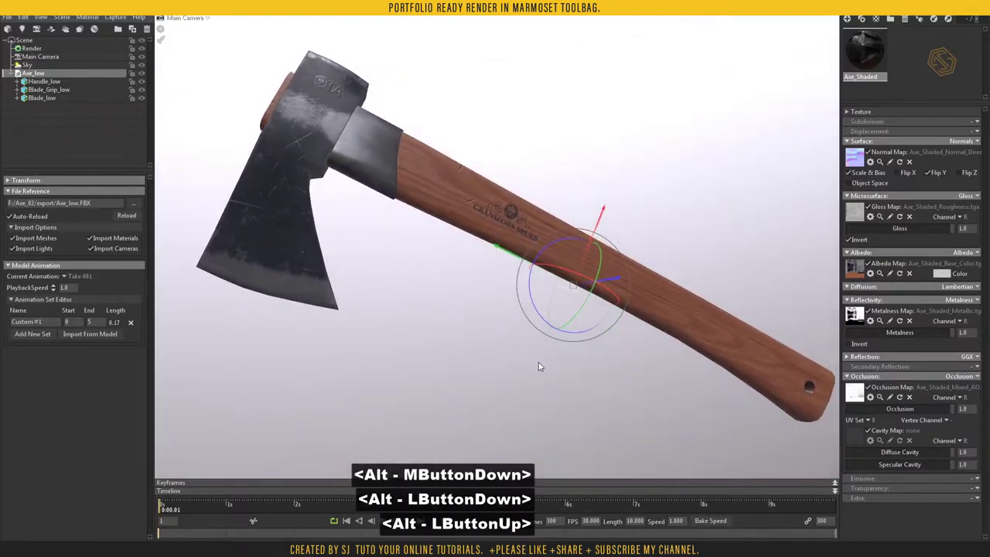
Step: Rotate the sky and set the backdrop to a flat dark grey colour
{"action": "right_click", "coordinate": [536, 380]}
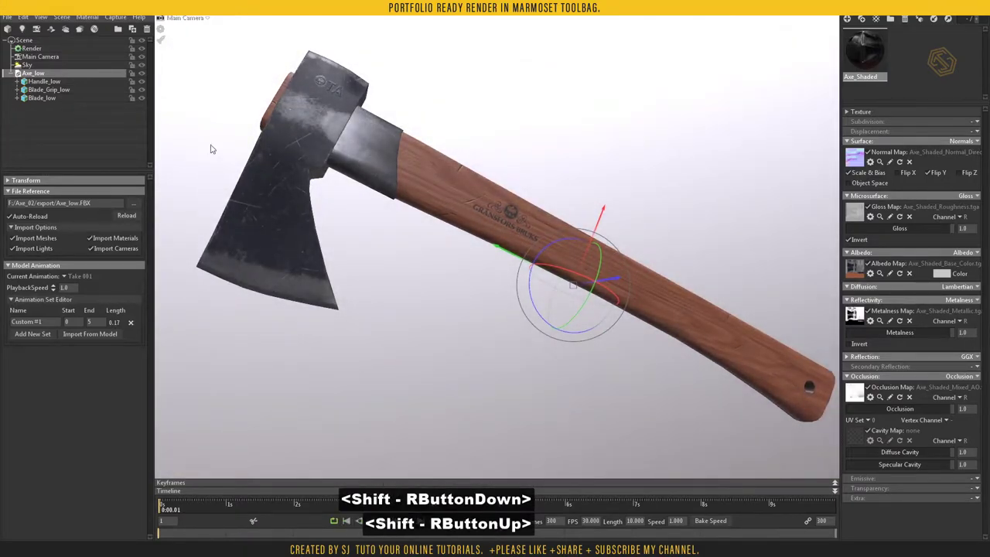
{"action": "left_click", "coordinate": [37, 69]}
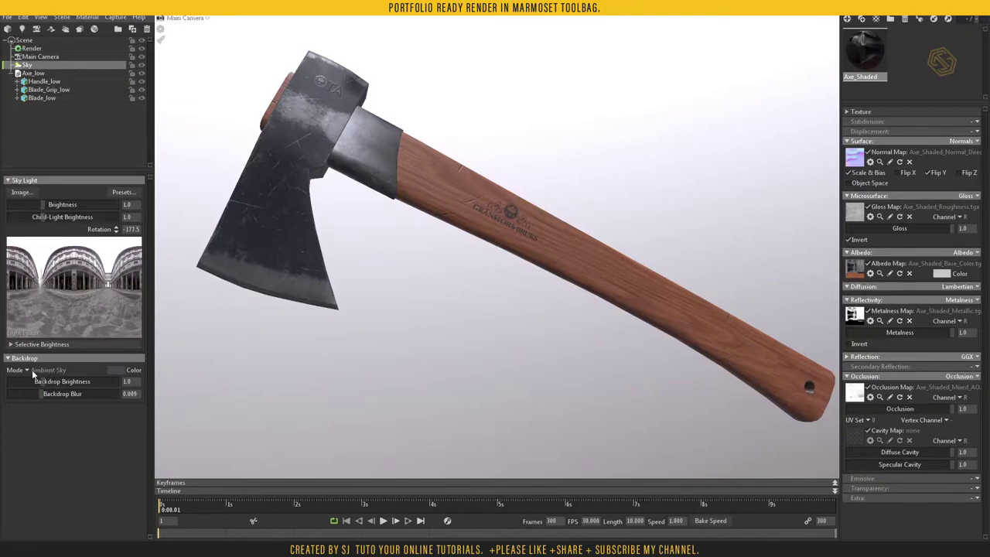
{"action": "left_click", "coordinate": [33, 371]}
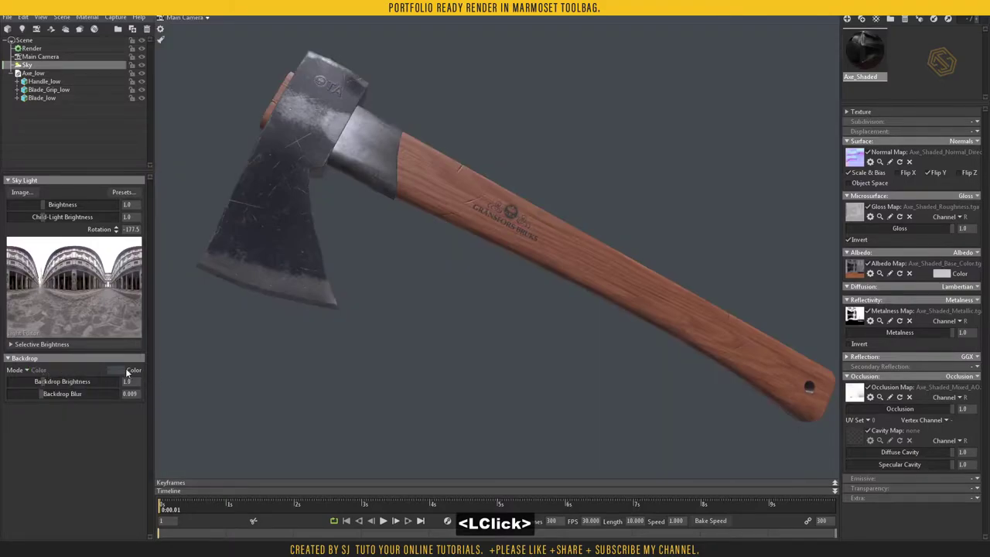
{"action": "left_click", "coordinate": [334, 501]}
{"action": "left_click", "coordinate": [400, 415]}
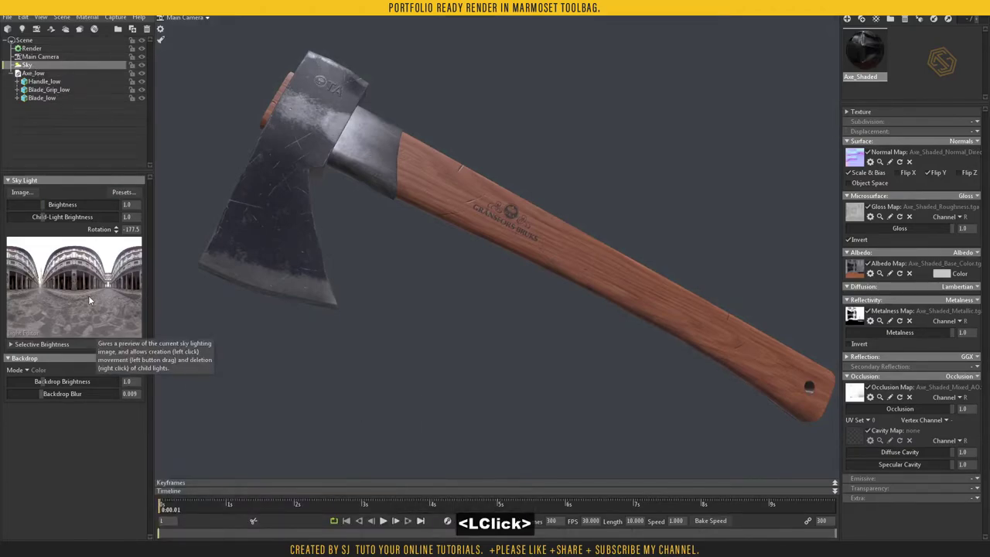
Step: Add a child sky light from the sky image and raise its and the sky's brightness
{"action": "left_click", "coordinate": [110, 302]}
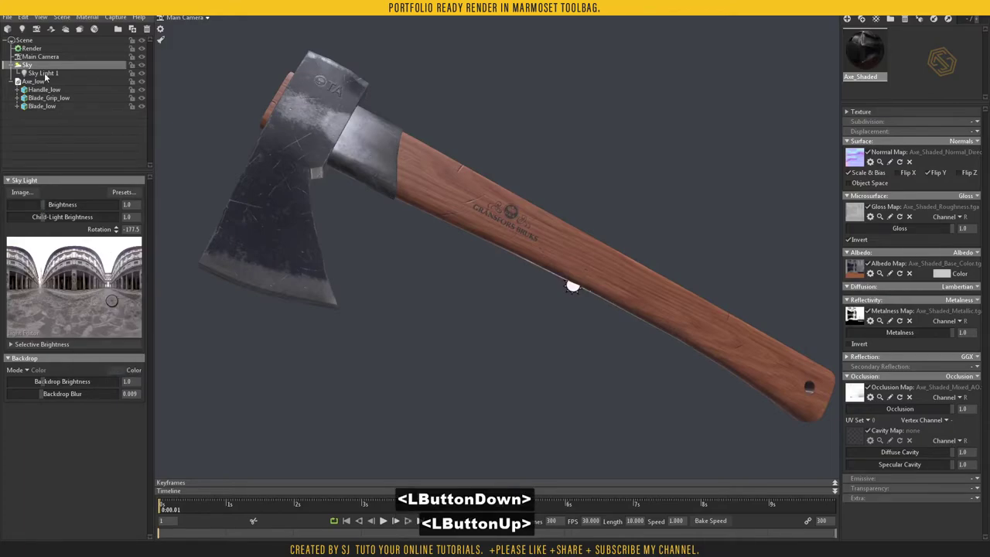
{"action": "left_click", "coordinate": [48, 75]}
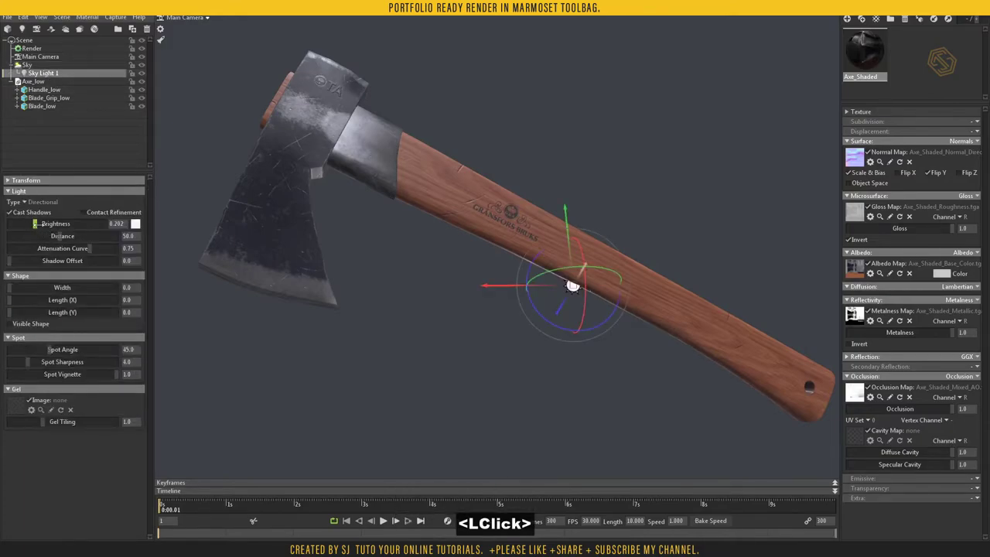
{"action": "left_click", "coordinate": [574, 285]}
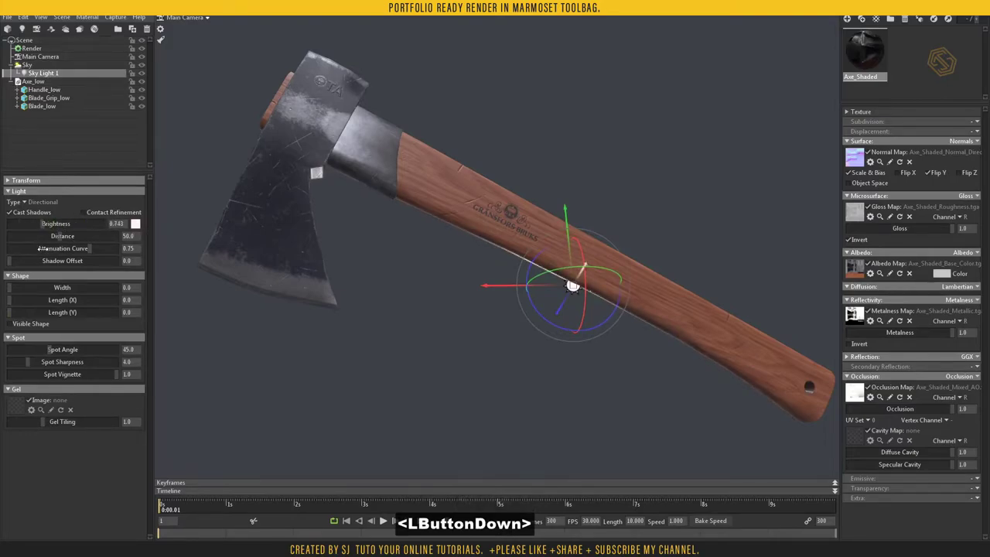
{"action": "left_click", "coordinate": [574, 284]}
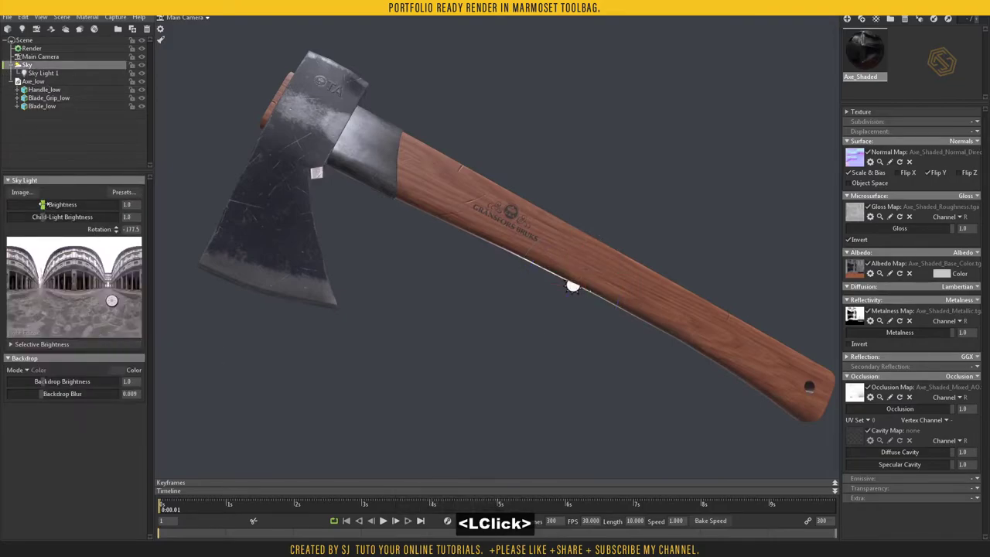
{"action": "left_click", "coordinate": [574, 284]}
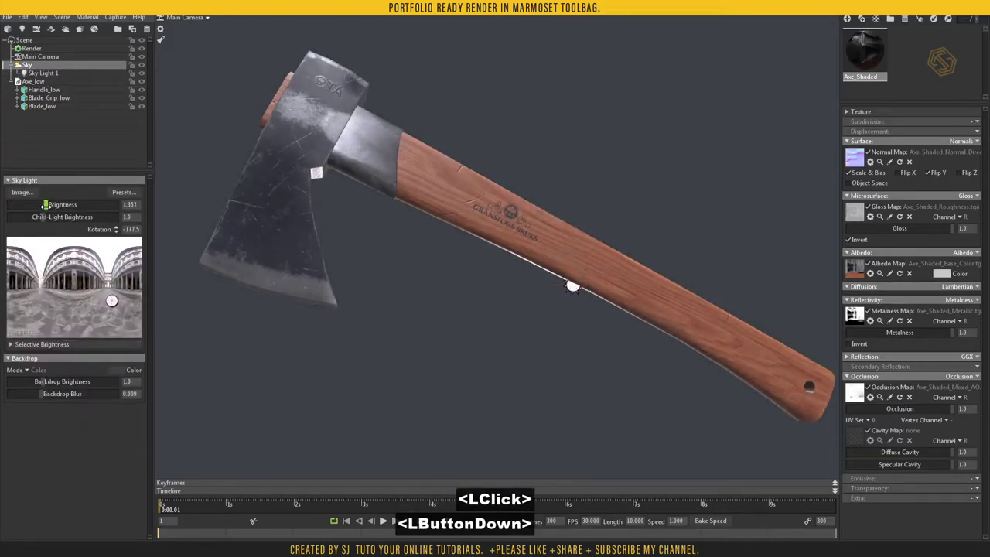
{"action": "left_click", "coordinate": [574, 285]}
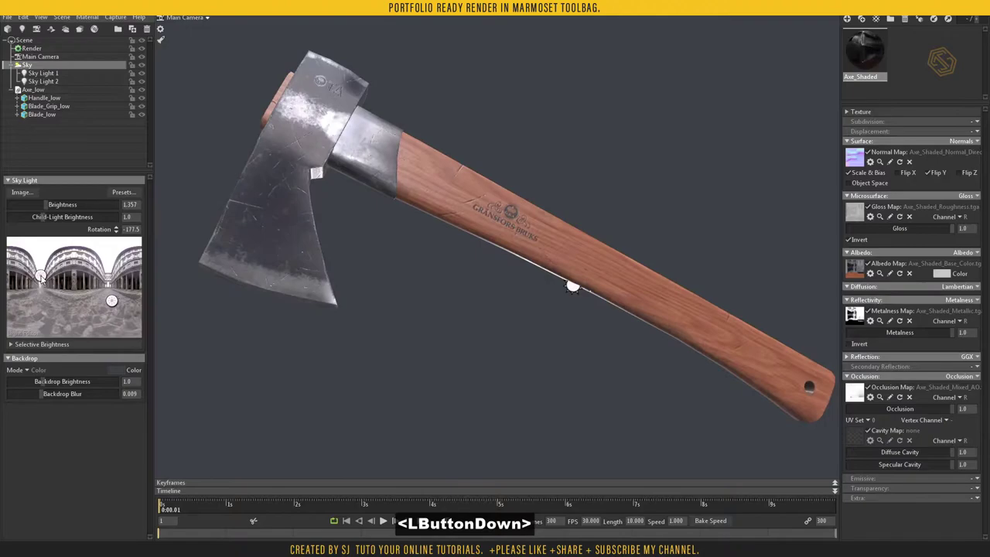
Step: Dim Sky Light 1 to 0.865 and brighten Sky Light 2 to 2.68
{"action": "left_click", "coordinate": [574, 285]}
{"action": "left_click", "coordinate": [574, 285]}
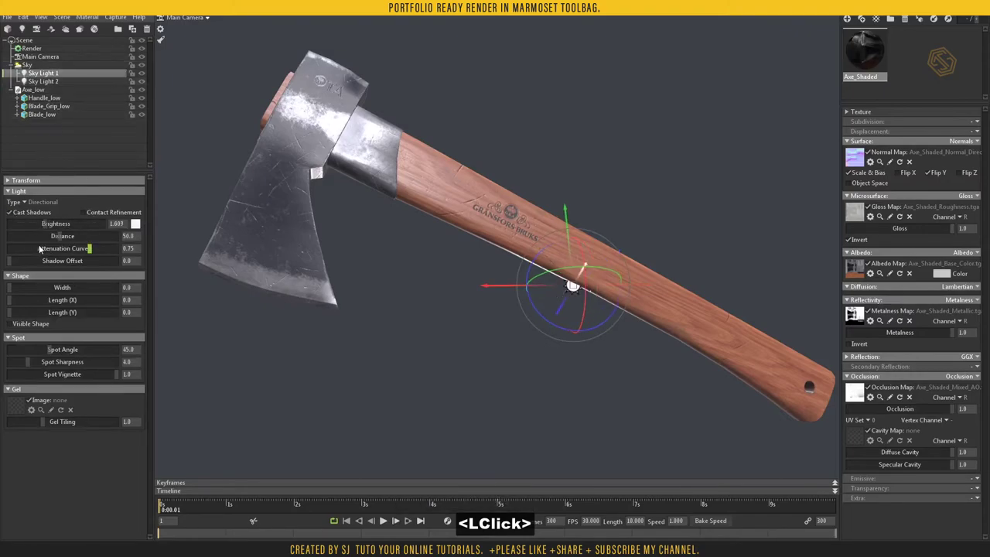
{"action": "left_click", "coordinate": [574, 284]}
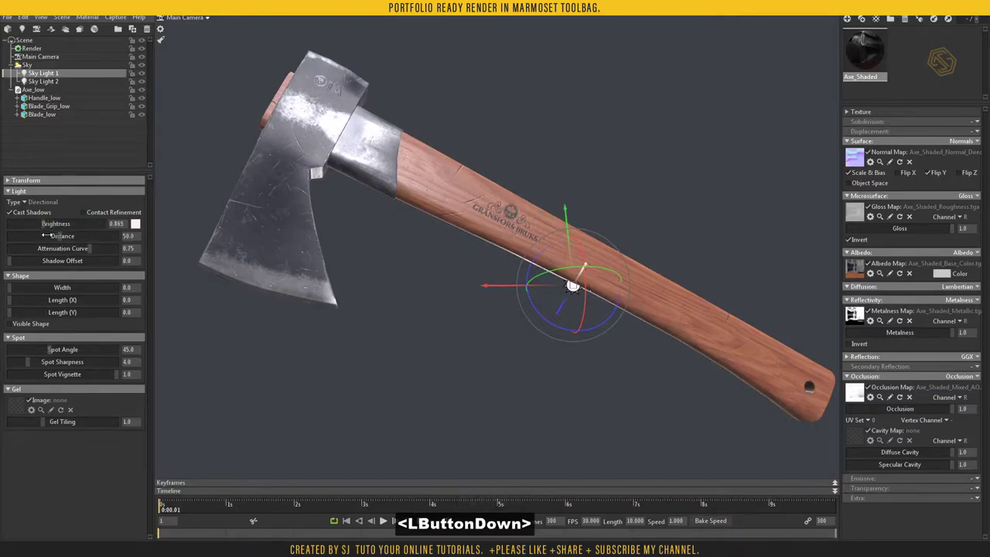
{"action": "left_click", "coordinate": [574, 285]}
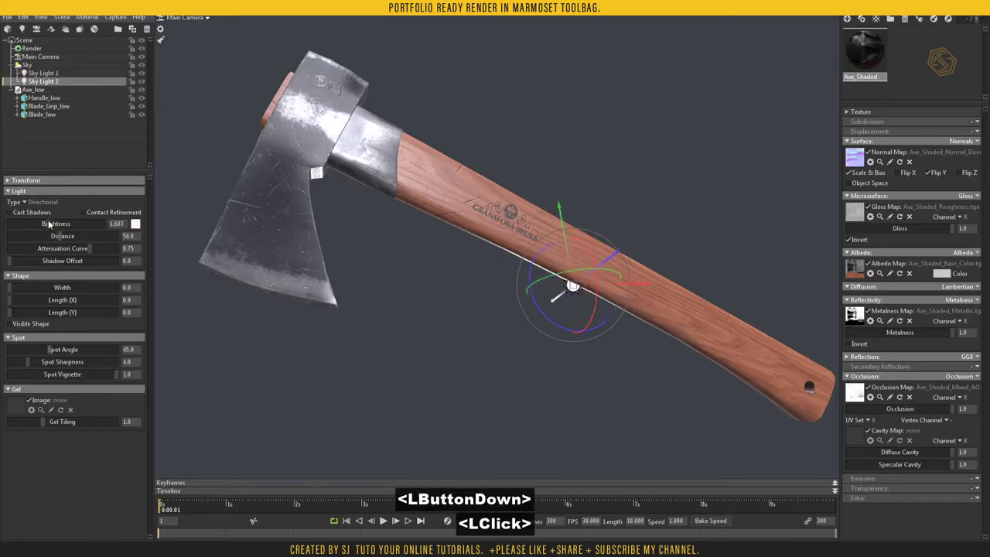
{"action": "left_click", "coordinate": [574, 285]}
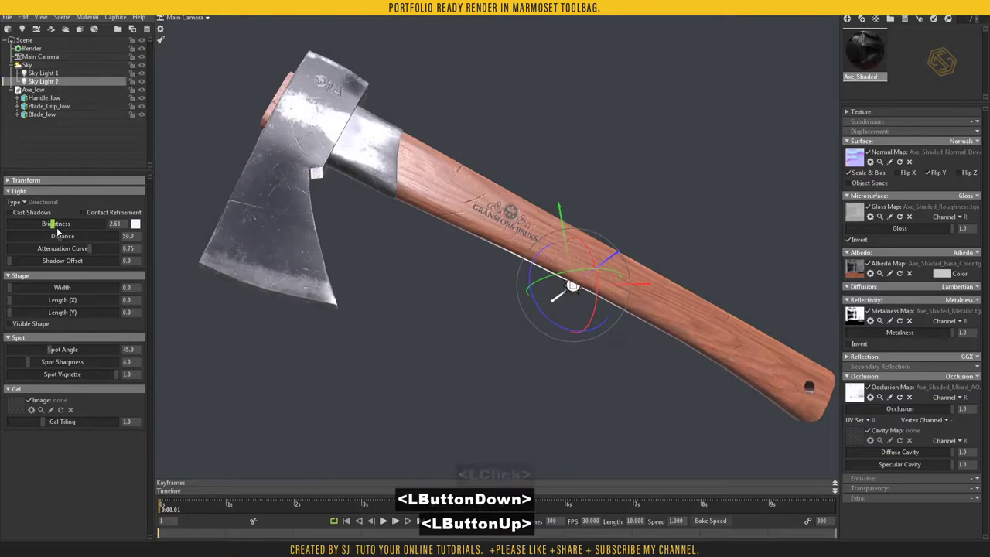
{"action": "right_click", "coordinate": [575, 284]}
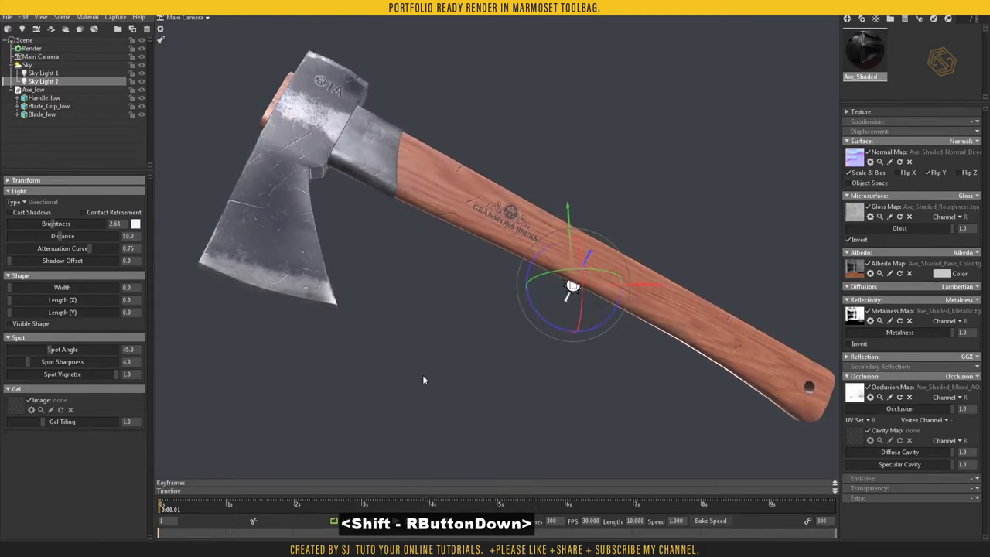
Step: Add Sky Light 3, adjust its brightness, and select the Main Camera
{"action": "double_click", "coordinate": [33, 68]}
{"action": "left_click", "coordinate": [44, 329]}
{"action": "left_click", "coordinate": [24, 213]}
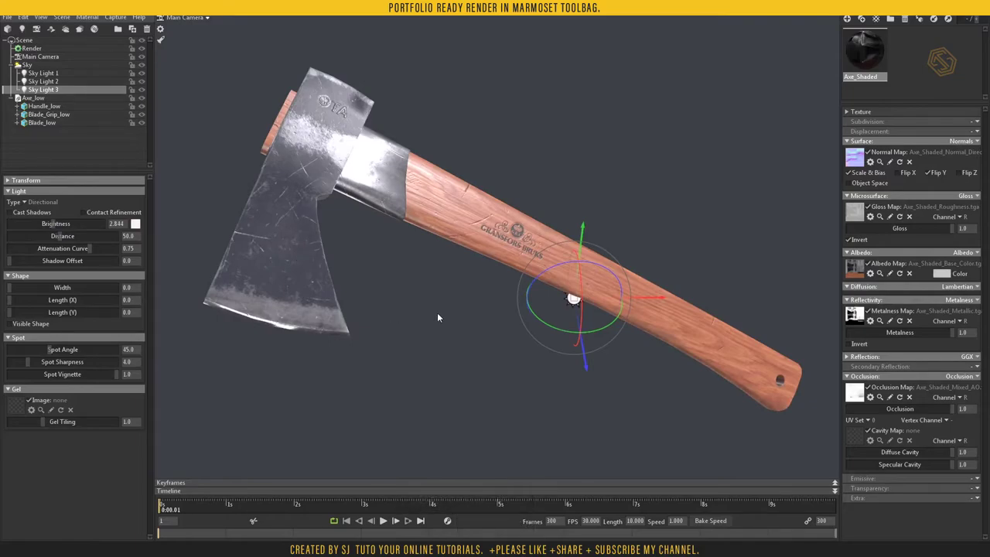
{"action": "left_click", "coordinate": [440, 304]}
{"action": "left_click", "coordinate": [34, 58]}
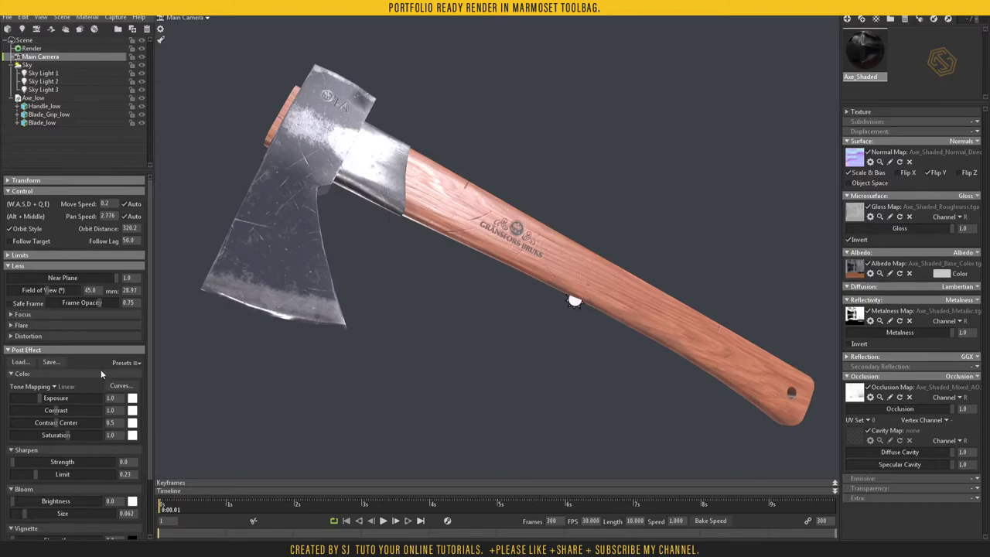
Step: Bend the camera's RGB colour curve into a gentle S-shape with two added points
{"action": "left_click", "coordinate": [118, 387]}
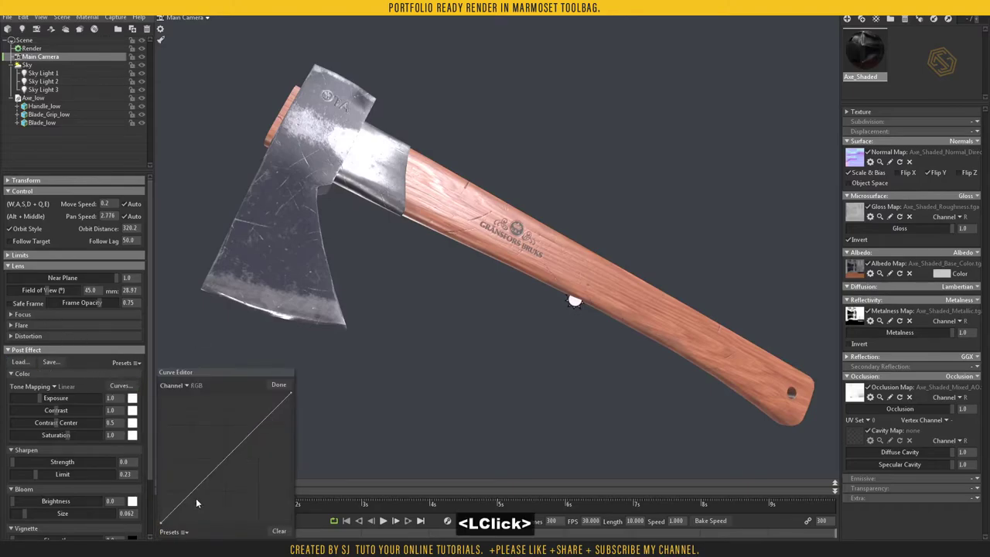
{"action": "left_click", "coordinate": [202, 490]}
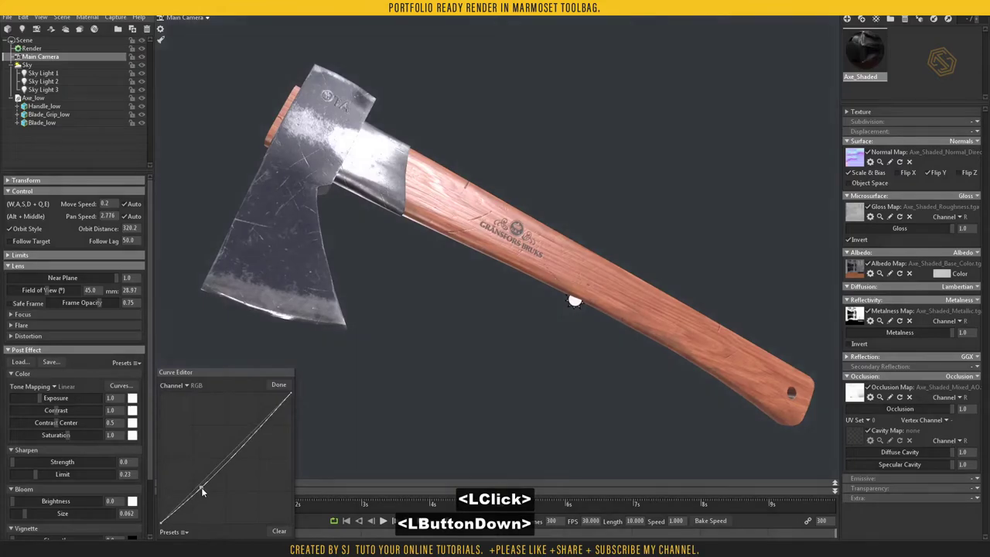
{"action": "left_click", "coordinate": [255, 432]}
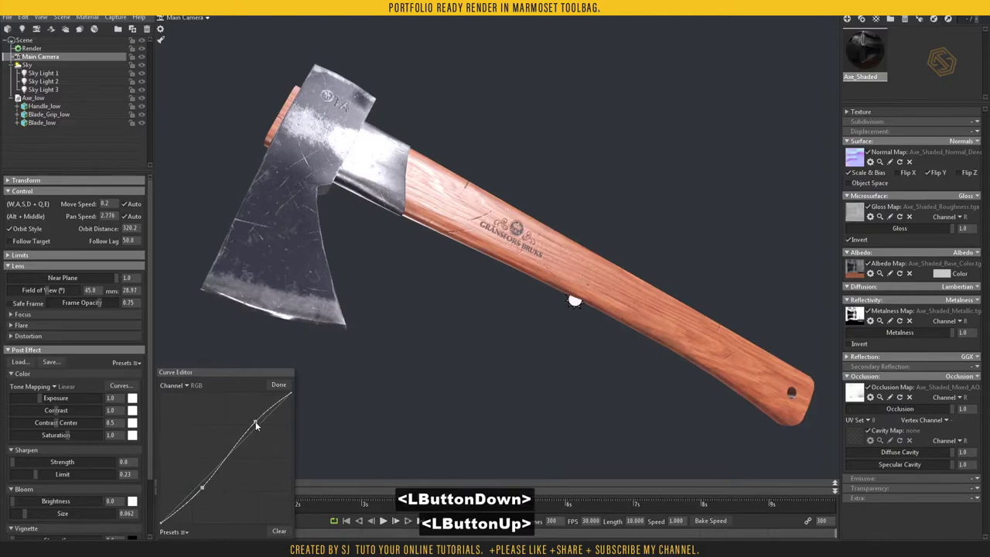
Step: Set the camera's Sharpen Strength to 0.4
{"action": "scroll", "scroll_direction": "down", "scroll_amount": 3}
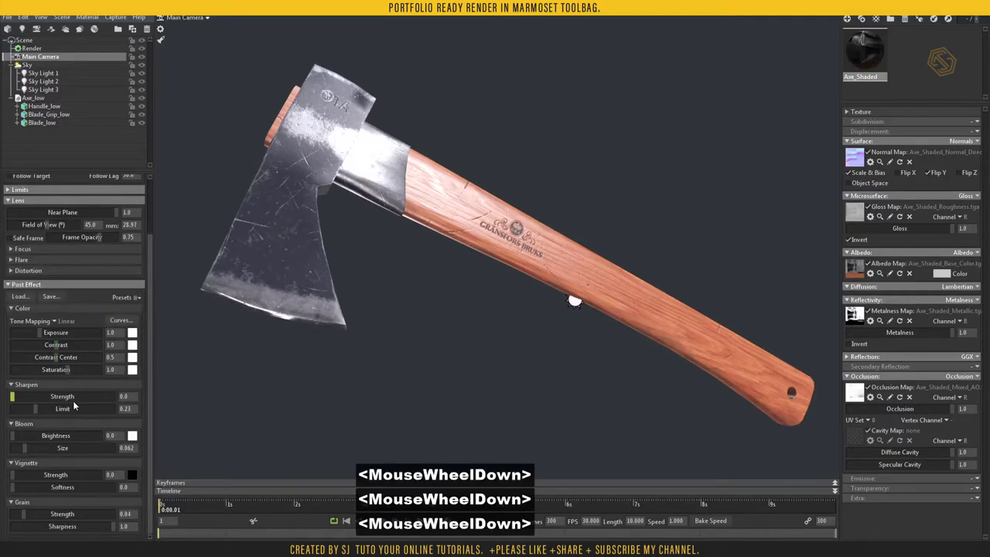
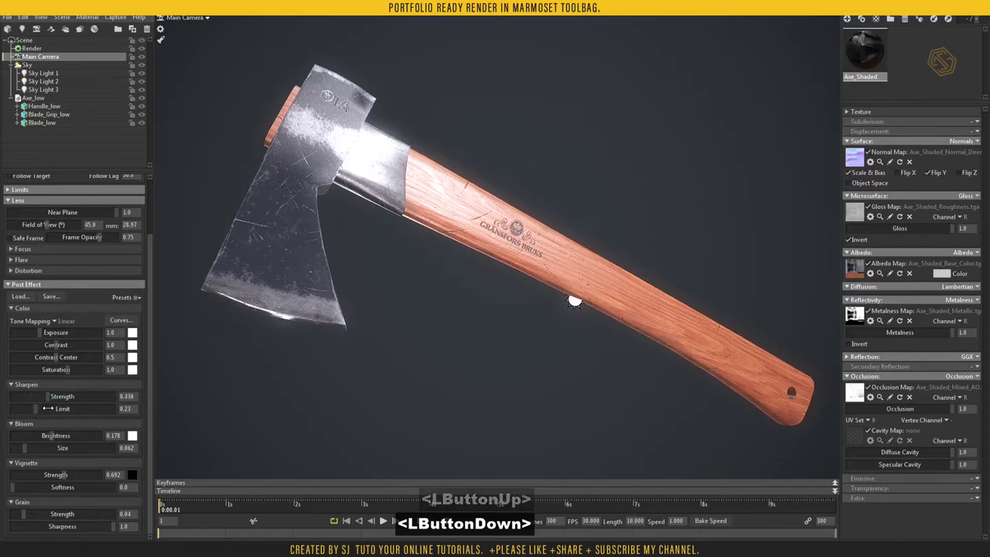
{"action": "left_click", "coordinate": [88, 401]}
{"action": "key", "text": "Return"}
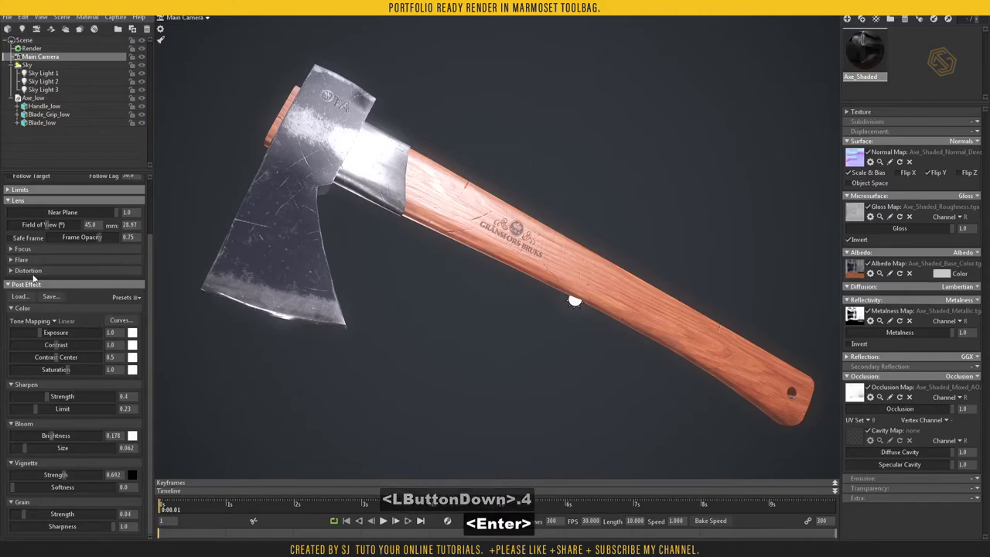
{"action": "key", "text": "Return"}
Step: Set the camera's lens flare strength to about 0.714
{"action": "left_click", "coordinate": [16, 264]}
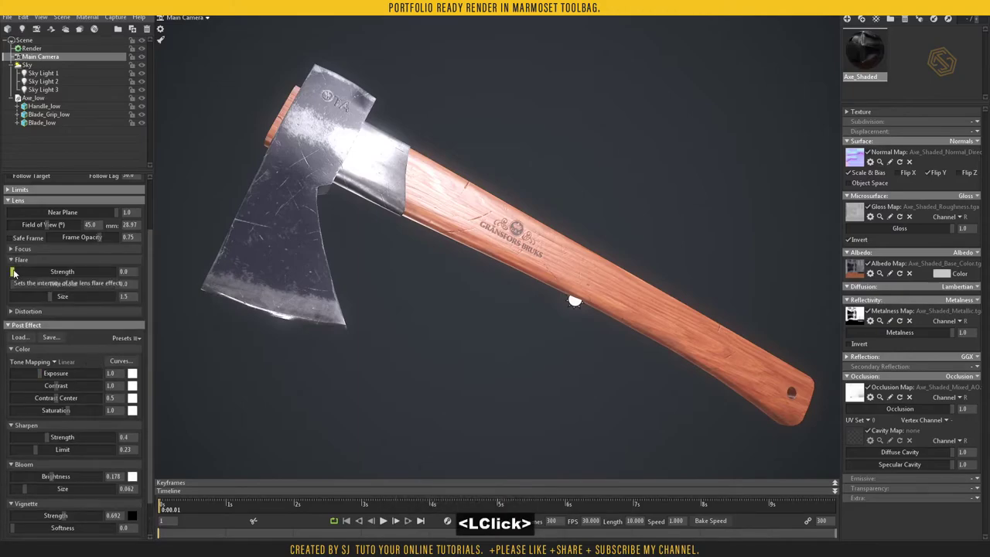
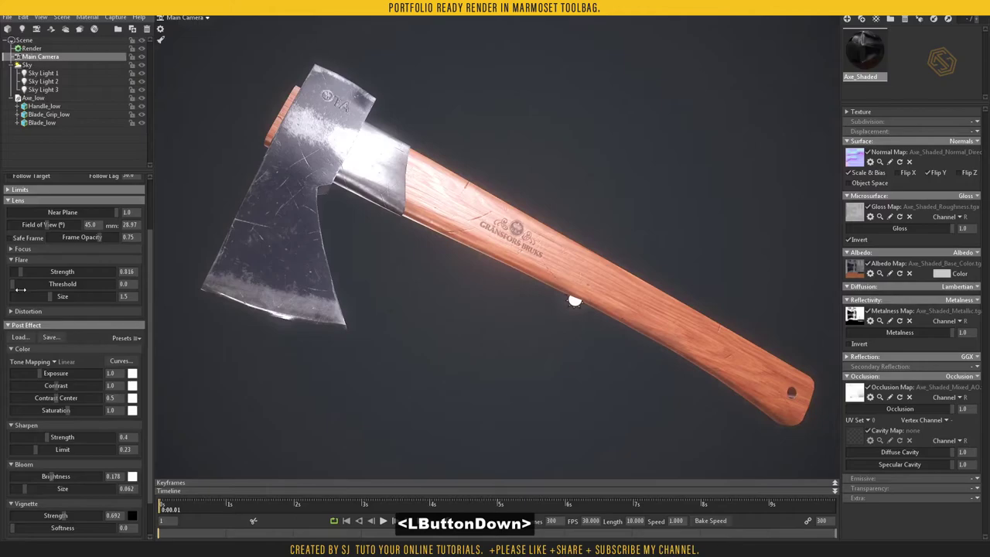
{"action": "scroll", "scroll_direction": "up", "scroll_amount": 3}
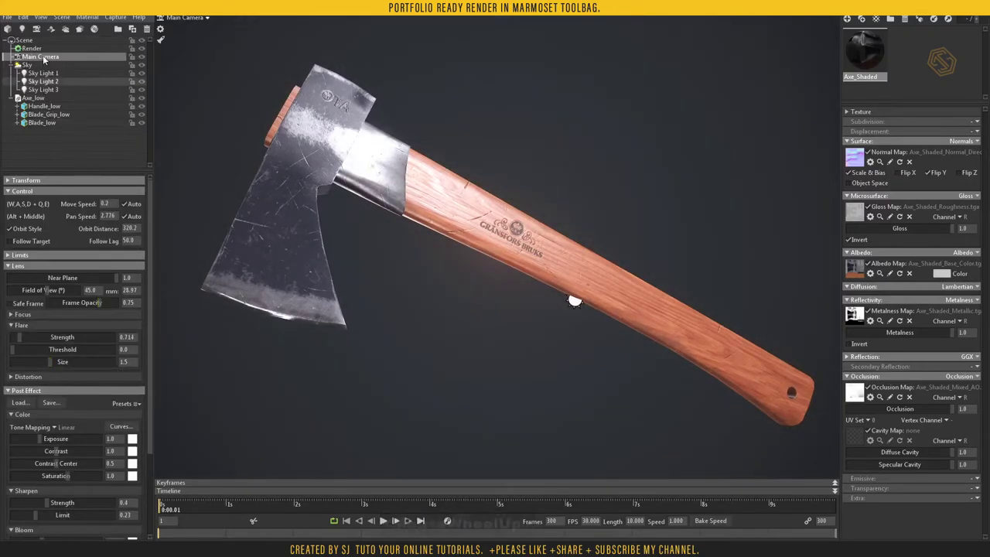
Step: Enable GI, local reflections, internal refraction and ambient occlusion in Render settings
{"action": "left_click", "coordinate": [44, 52]}
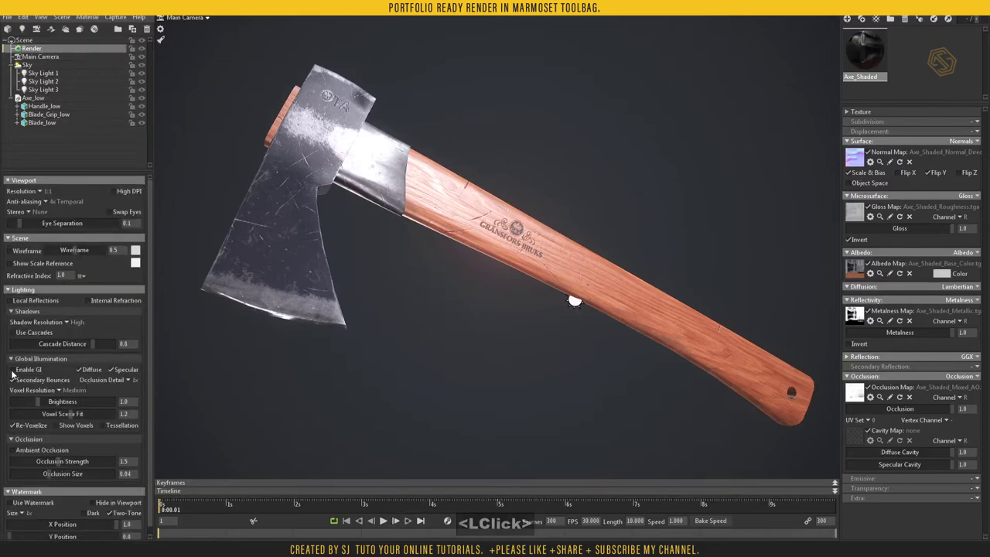
{"action": "left_click", "coordinate": [17, 372]}
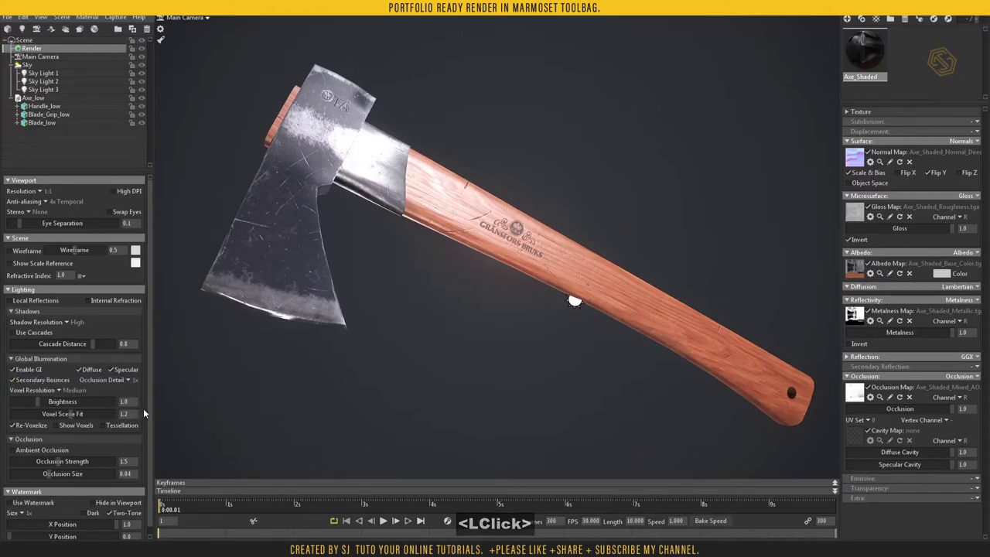
{"action": "left_click", "coordinate": [23, 304]}
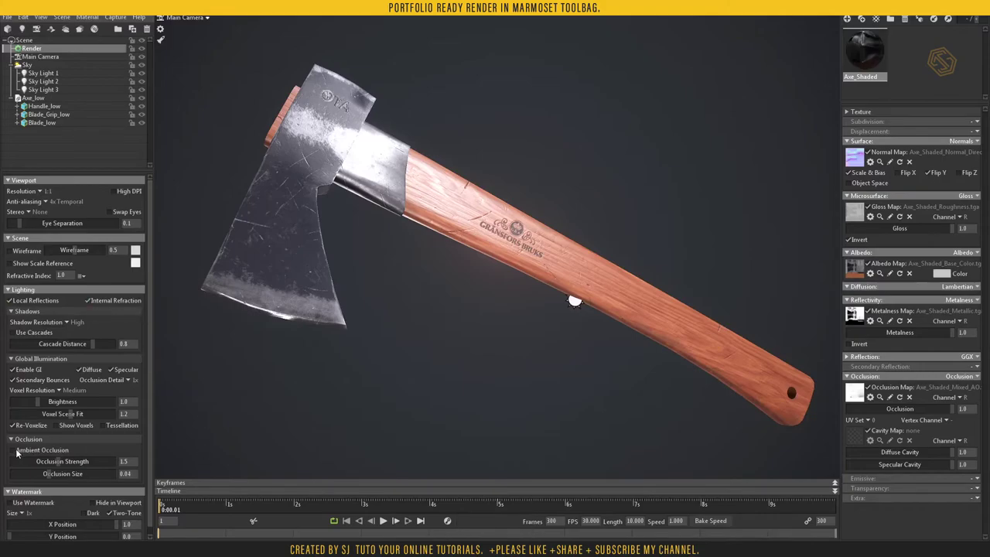
{"action": "left_click", "coordinate": [16, 454]}
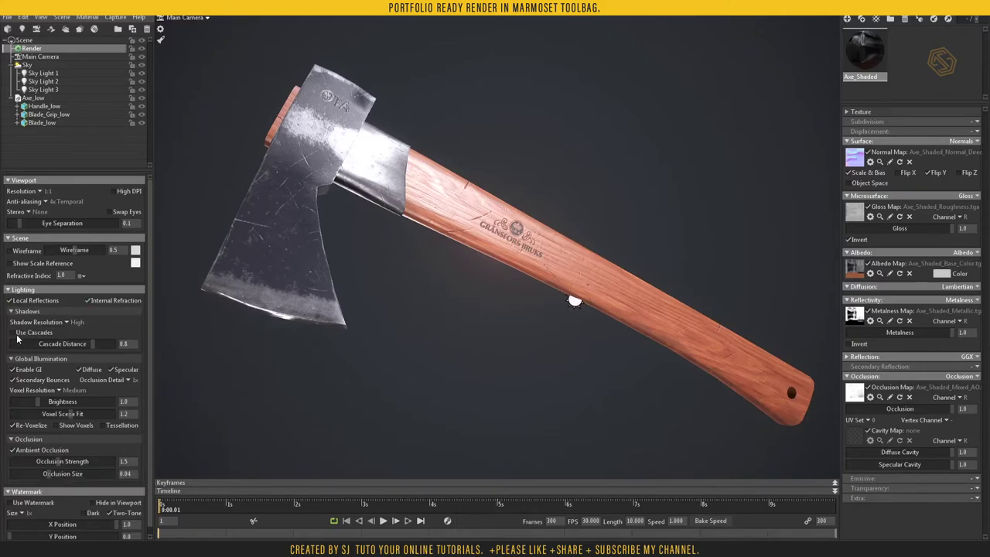
{"action": "left_click", "coordinate": [17, 336]}
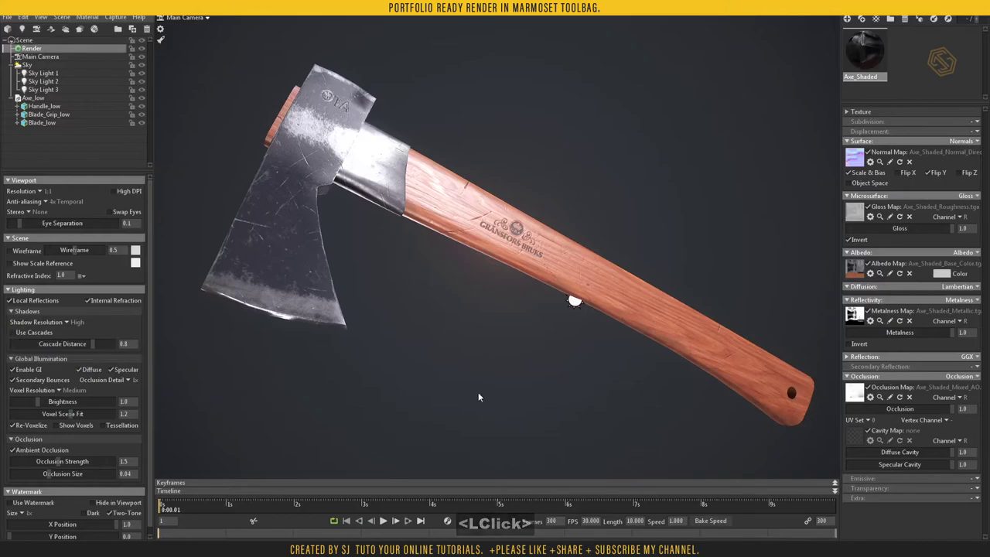
{"action": "left_click", "coordinate": [506, 355]}
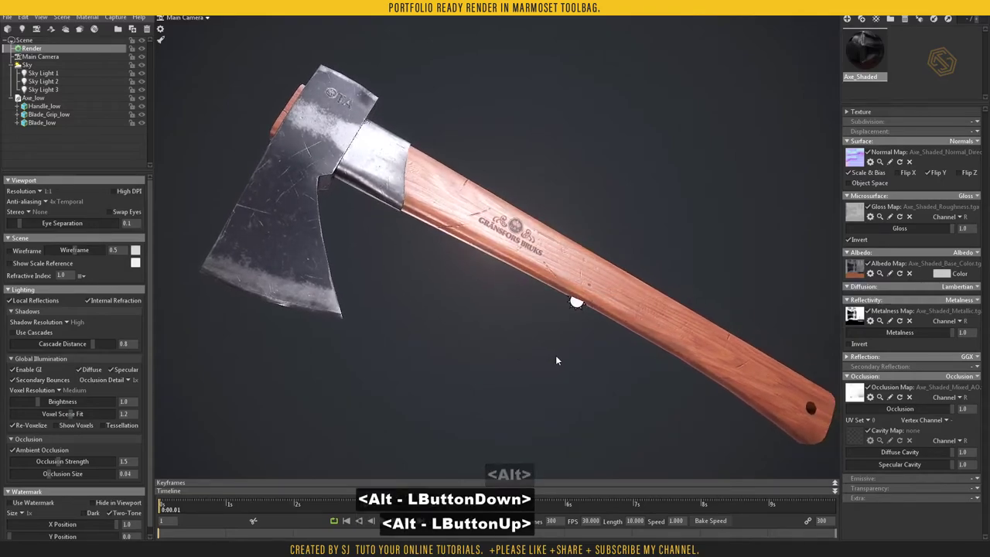
{"action": "middle_click", "coordinate": [553, 356]}
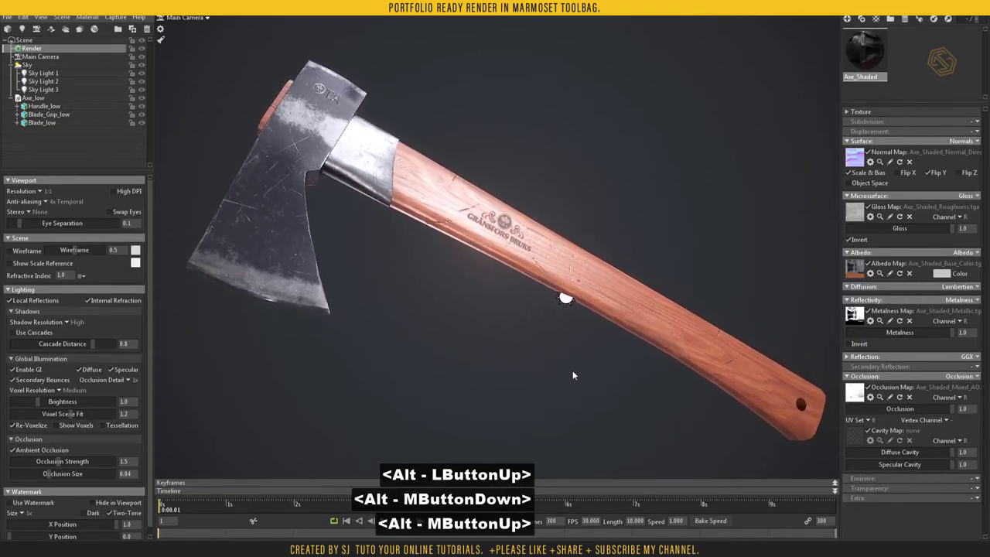
{"action": "right_click", "coordinate": [557, 368]}
{"action": "left_click", "coordinate": [541, 368]}
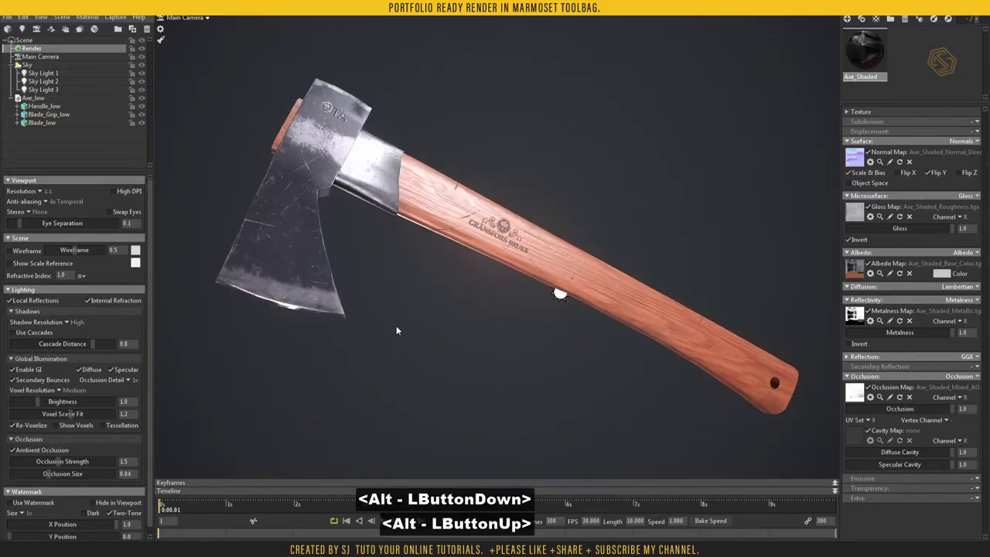
Step: Widen Sky Light 1's shape width to 3.295 for a softer light
{"action": "left_click", "coordinate": [31, 68]}
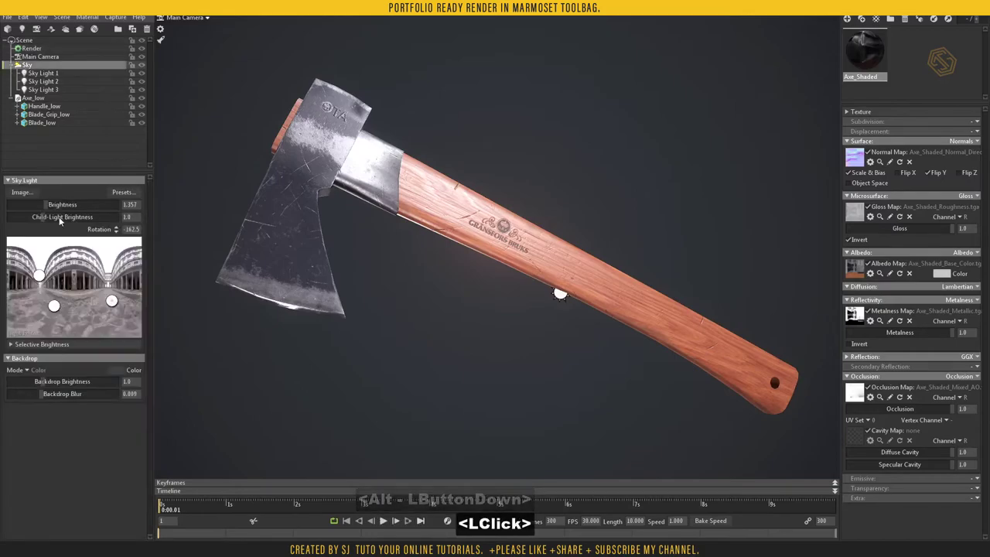
{"action": "left_click", "coordinate": [563, 296]}
{"action": "left_click", "coordinate": [54, 78]}
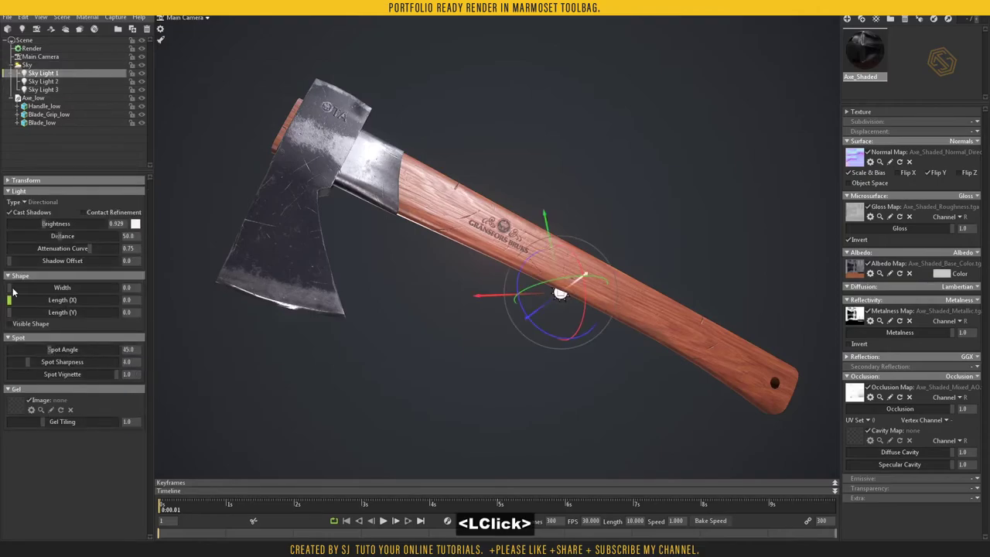
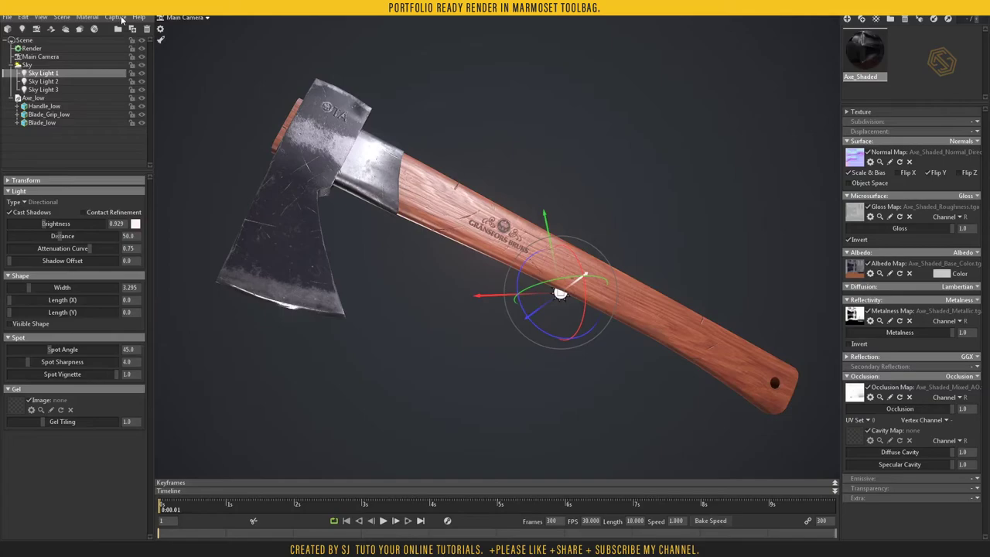
Step: Enable the Safe Frame overlay on the Main Camera from Capture Settings
{"action": "left_click", "coordinate": [126, 18]}
{"action": "left_click", "coordinate": [140, 96]}
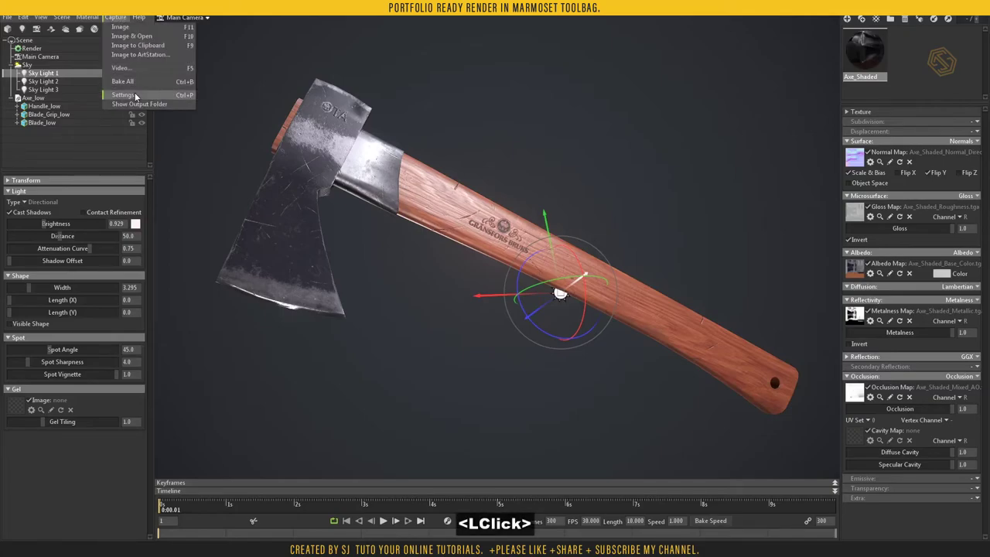
{"action": "left_click", "coordinate": [512, 200]}
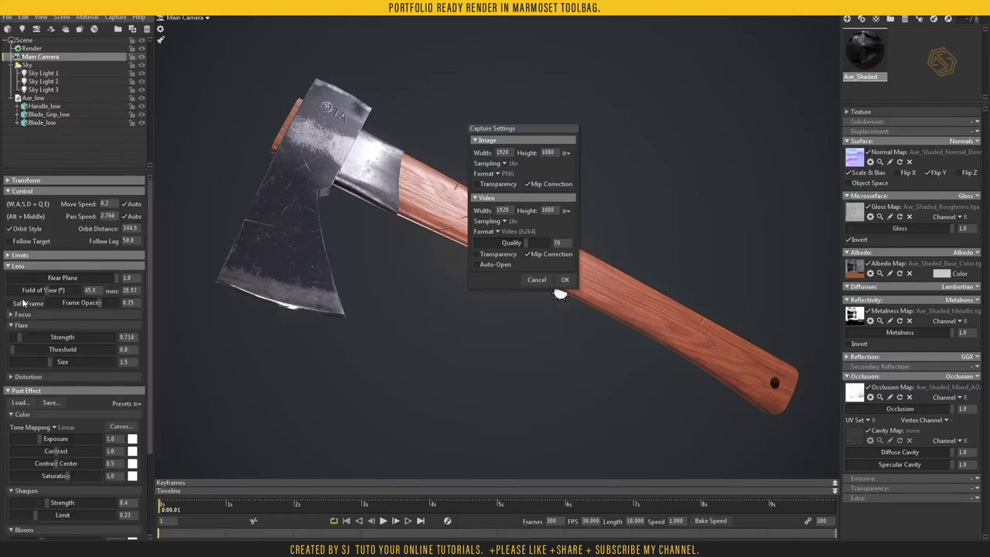
{"action": "left_click", "coordinate": [16, 306]}
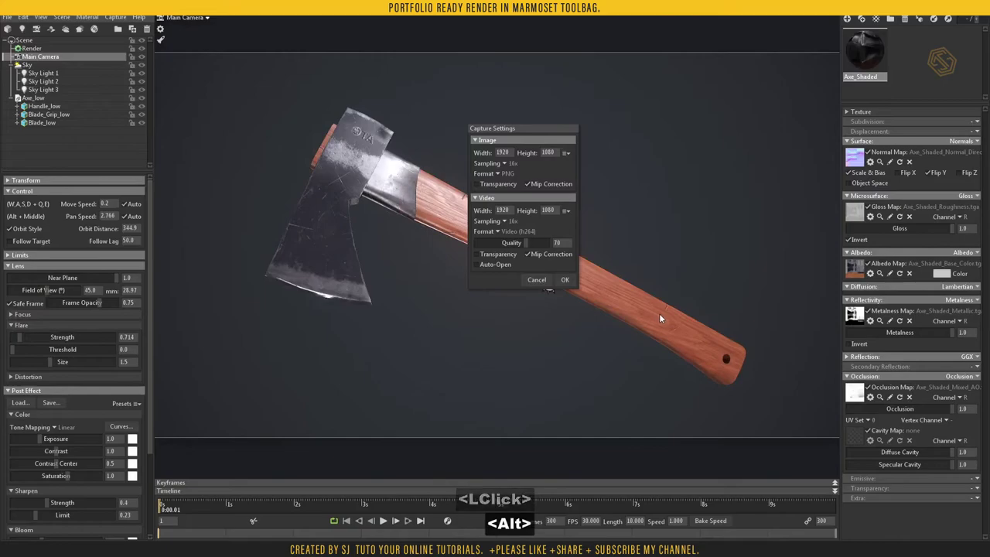
Step: Reframe the axe in view and keep 1920 × 1080 image capture from the size presets
{"action": "right_click", "coordinate": [667, 319]}
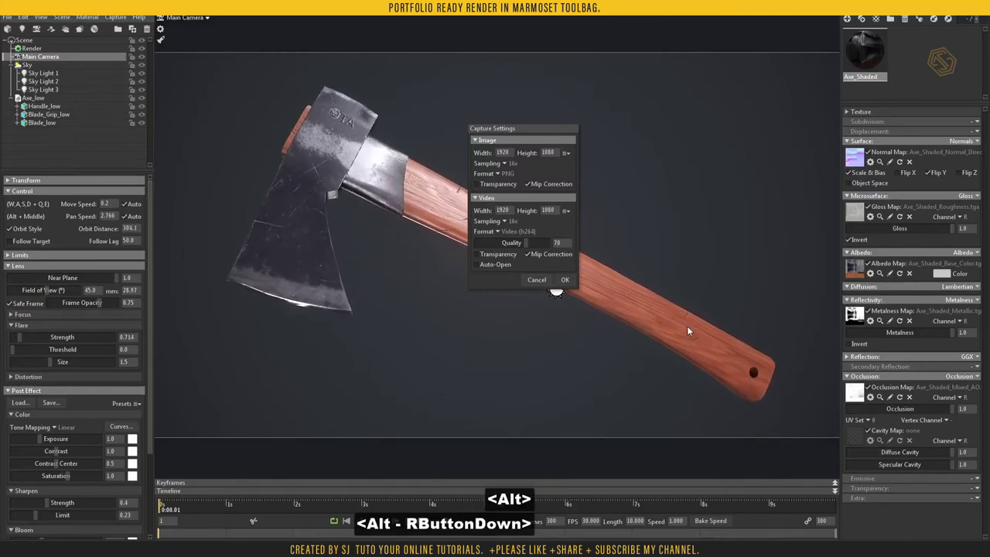
{"action": "left_click", "coordinate": [674, 330]}
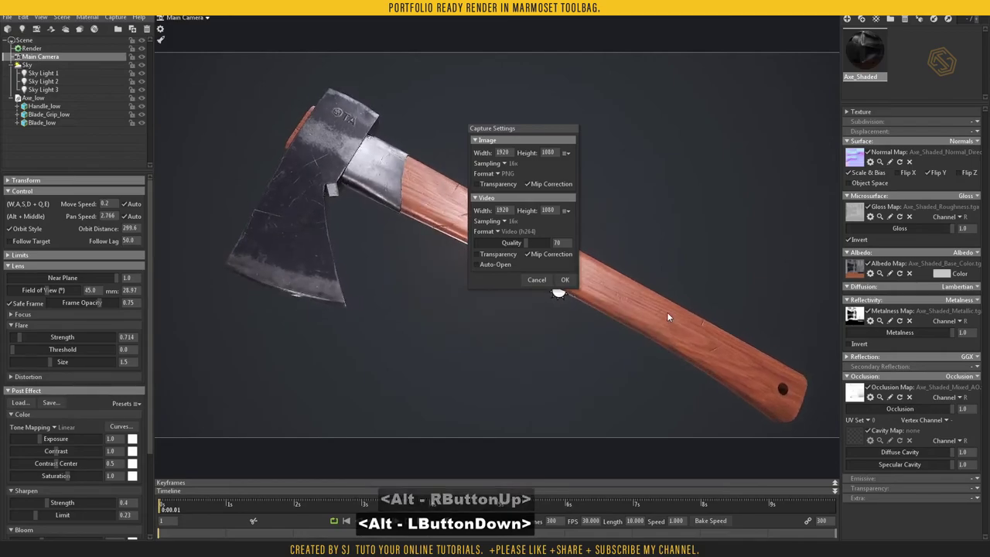
{"action": "right_click", "coordinate": [686, 327]}
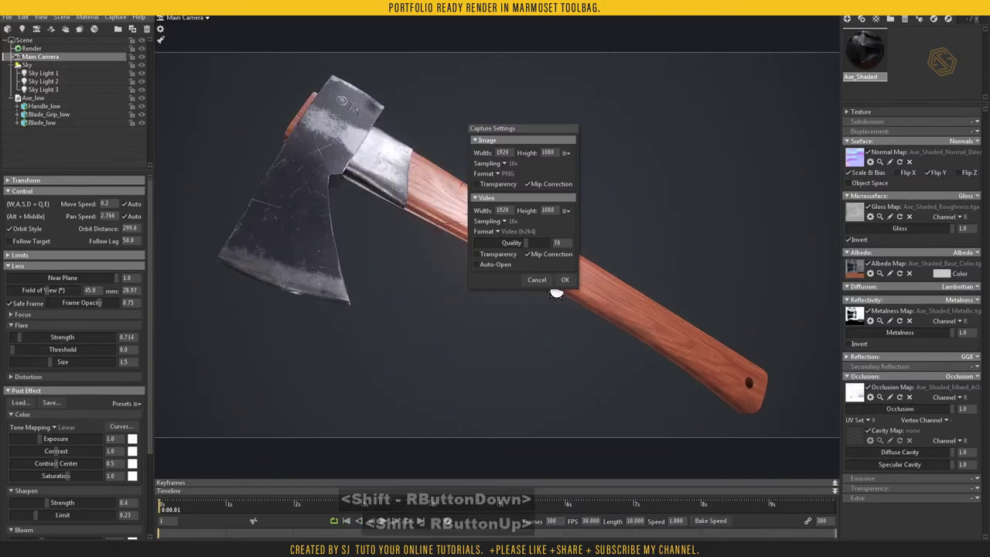
{"action": "left_click", "coordinate": [572, 157]}
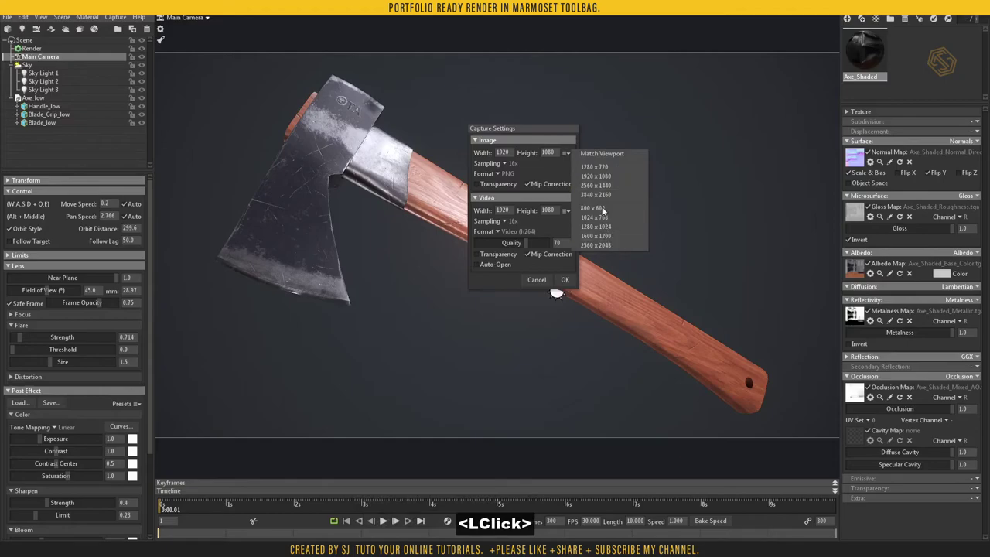
{"action": "left_click", "coordinate": [507, 168]}
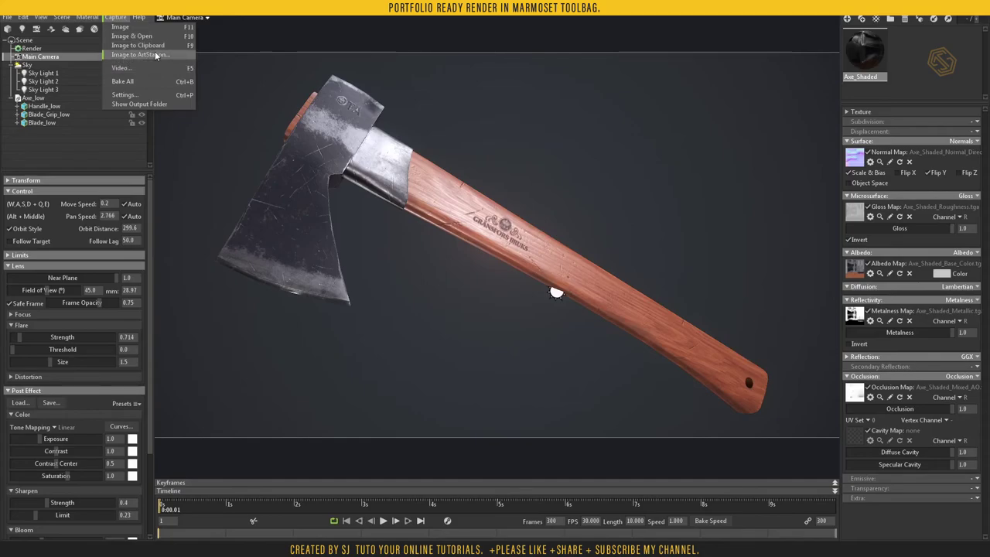
Step: Set image output to a new folder F:/Axe_02/export/Render/
{"action": "left_click", "coordinate": [531, 408]}
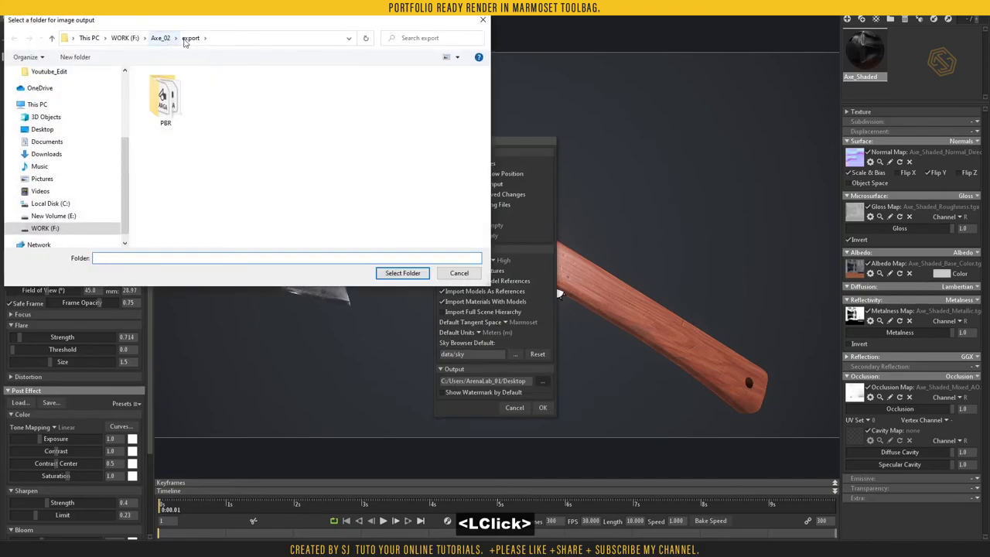
{"action": "left_click", "coordinate": [75, 64]}
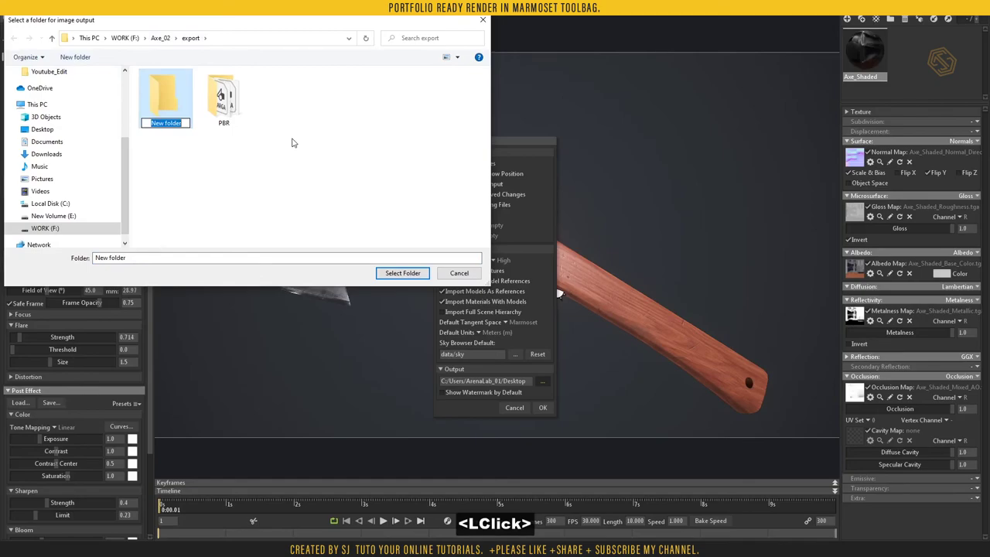
{"action": "type", "text": "ender"}
{"action": "key", "text": "Return"}
{"action": "key", "text": "Return"}
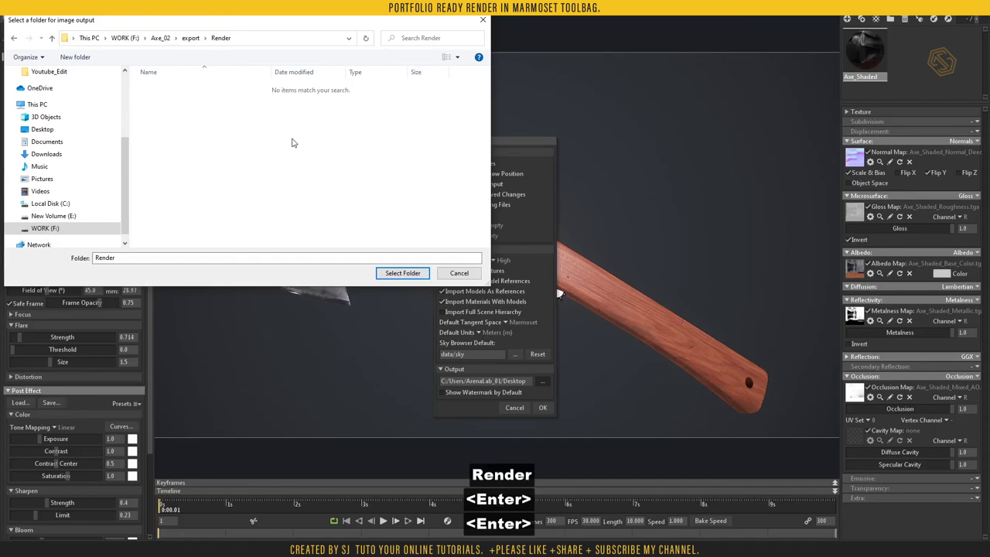
{"action": "left_click", "coordinate": [402, 278]}
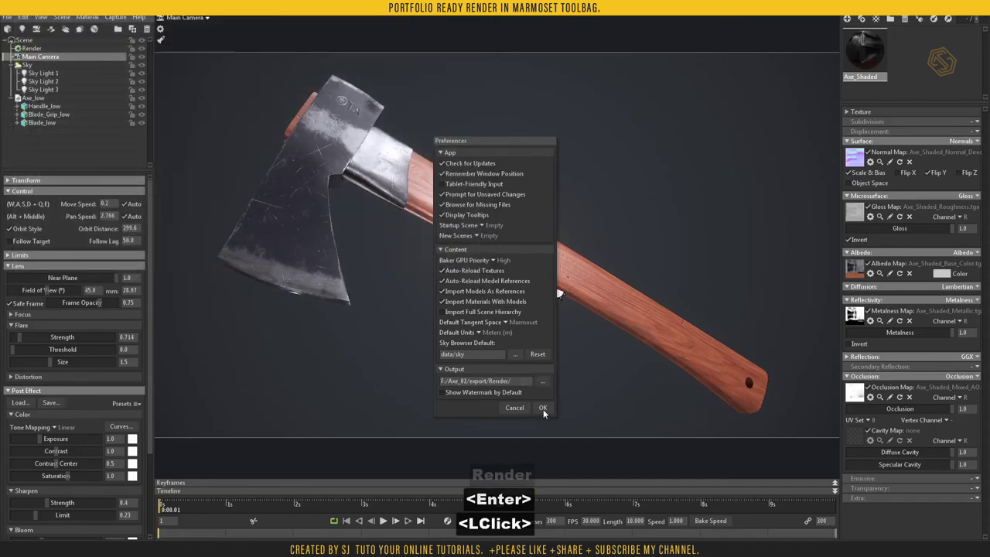
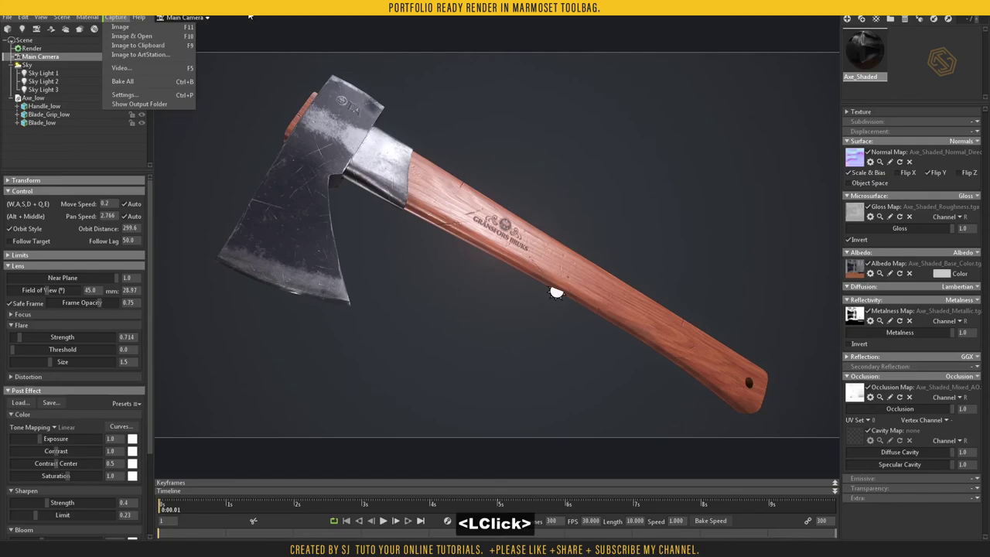
Step: Dismiss the capture options and return to the axe scene
{"action": "key", "text": "F10"}
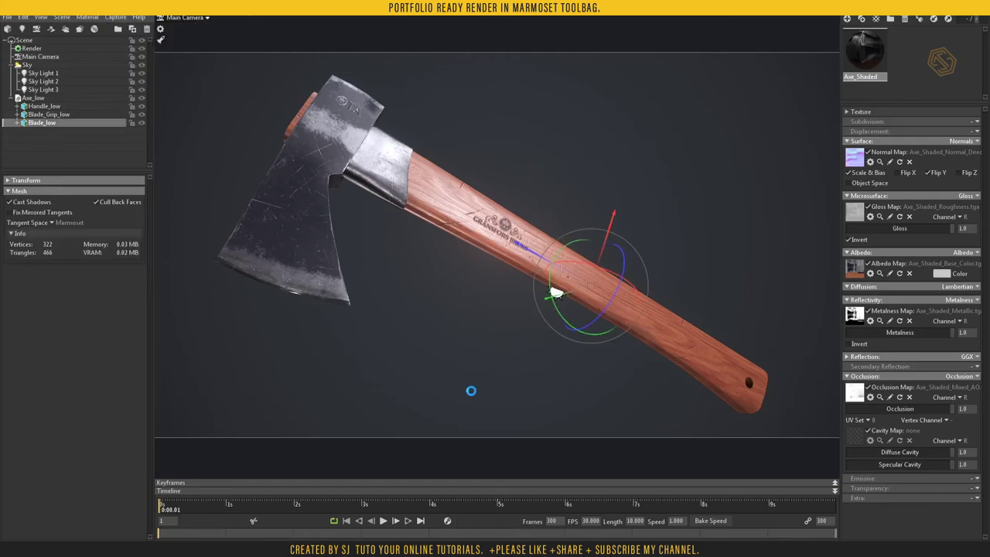
{"action": "double_click", "coordinate": [509, 265]}
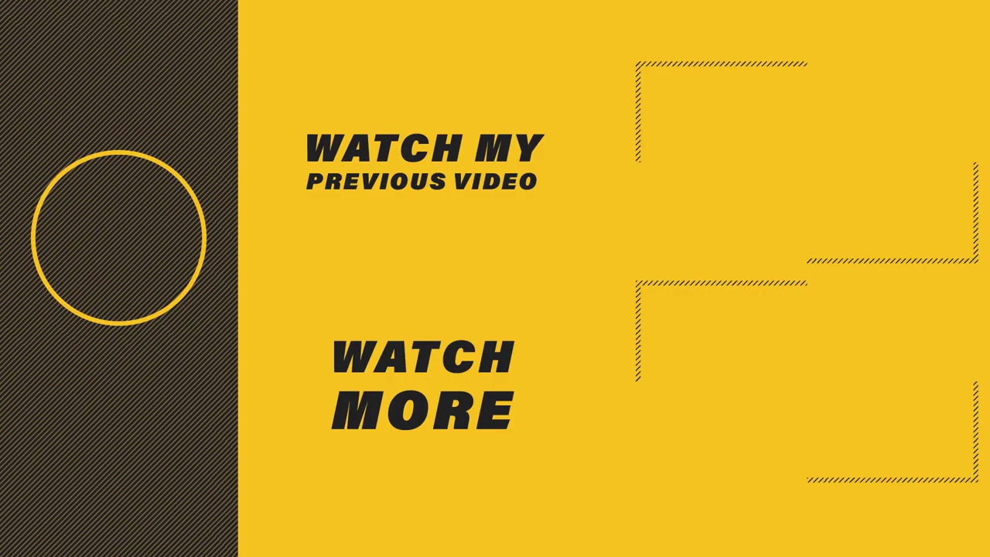